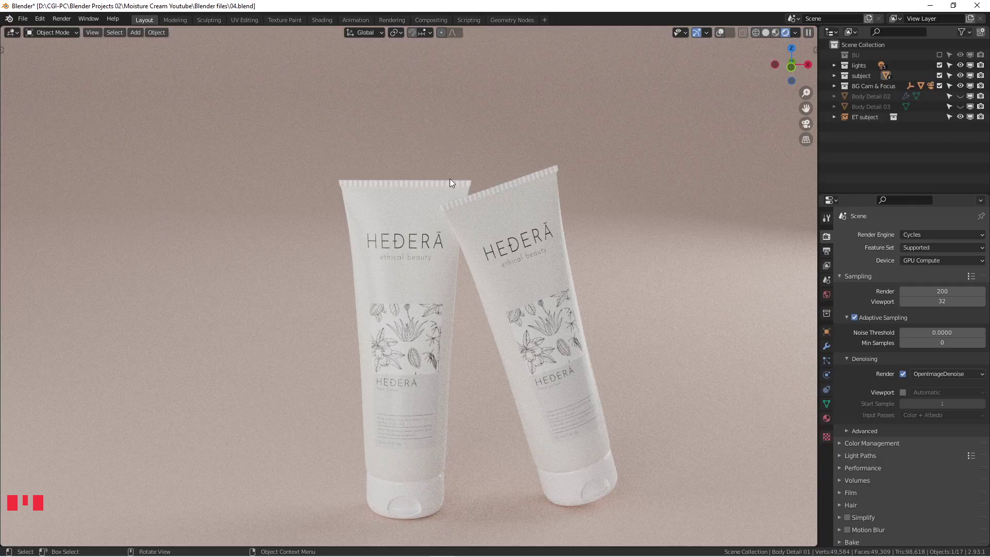
# Step: Zoom in on the crimped seal strip in rendered preview and turn viewport overlays back on
pyautogui.scroll(3)
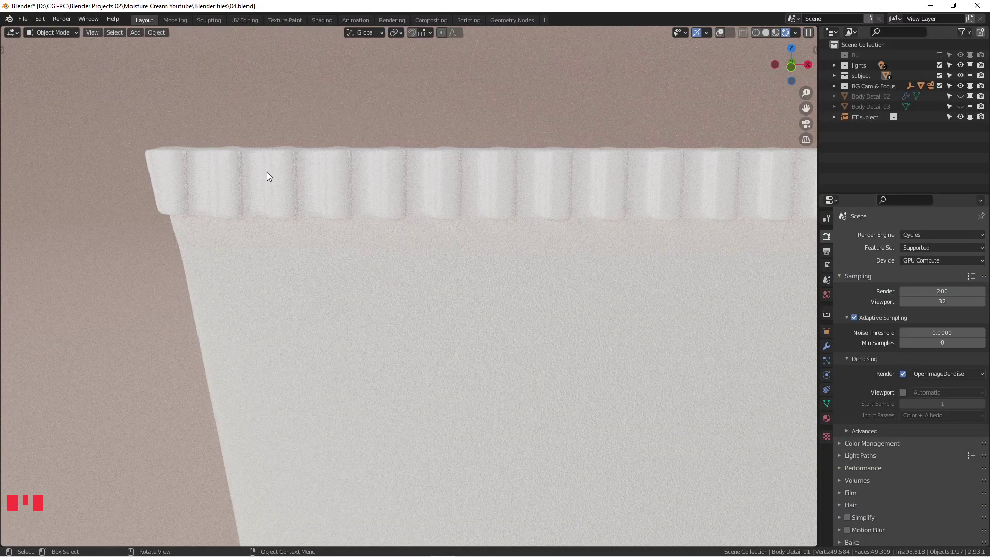
pyautogui.scroll(-3)
pyautogui.click(411, 176)
pyautogui.middleClick(411, 176)
pyautogui.rightClick(410, 176)
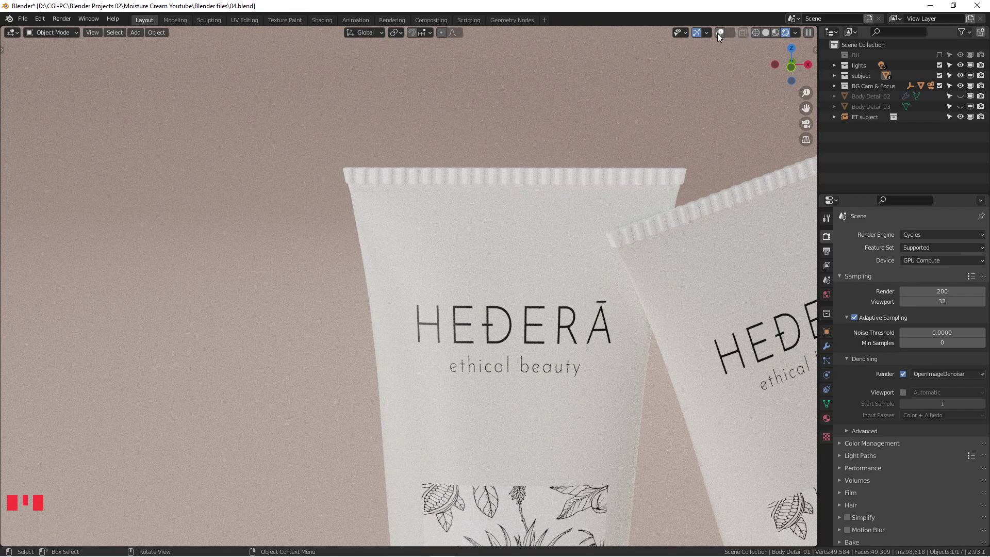
pyautogui.click(720, 35)
pyautogui.scroll(-3)
pyautogui.scroll(-3)
pyautogui.scroll(3)
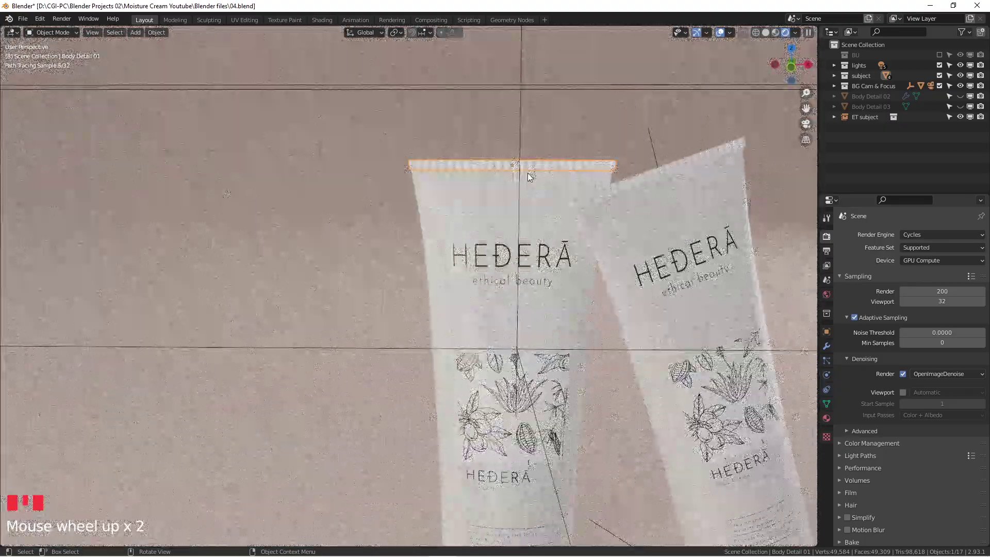
pyautogui.scroll(-3)
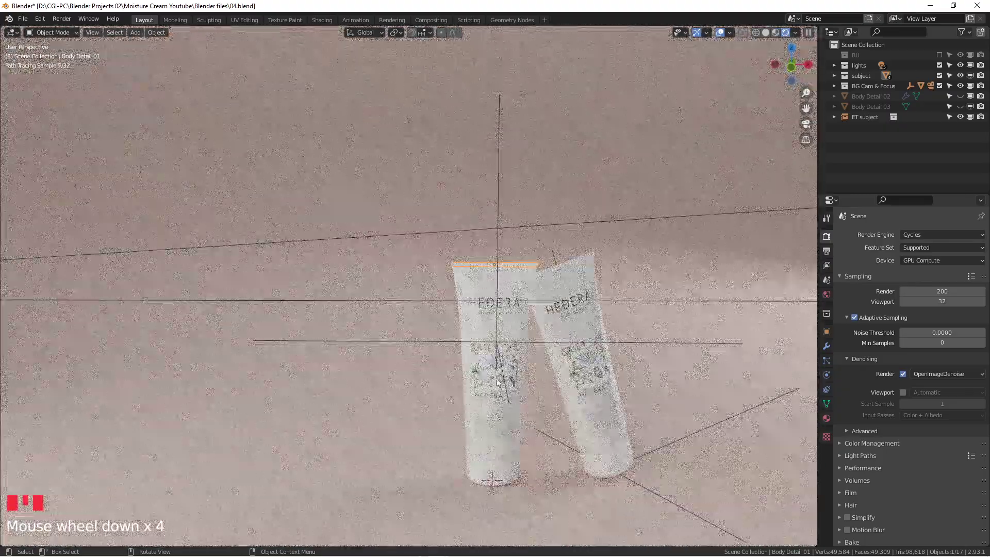
pyautogui.scroll(3)
# Step: Switch to front view, then to the scene camera to see both HEDERA tubes fully framed
pyautogui.press('h')
pyautogui.middleClick(495, 270)
pyautogui.scroll(-3)
pyautogui.press('KP_1')
pyautogui.scroll(3)
pyautogui.press('KP_0')
pyautogui.scroll(3)
pyautogui.scroll(3)
pyautogui.press('ctrl+z')
pyautogui.scroll(3)
pyautogui.moveTo(424, 220); pyautogui.dragTo(371, 230)
pyautogui.click(336, 231)
pyautogui.middleClick(336, 232)
pyautogui.rightClick(337, 232)
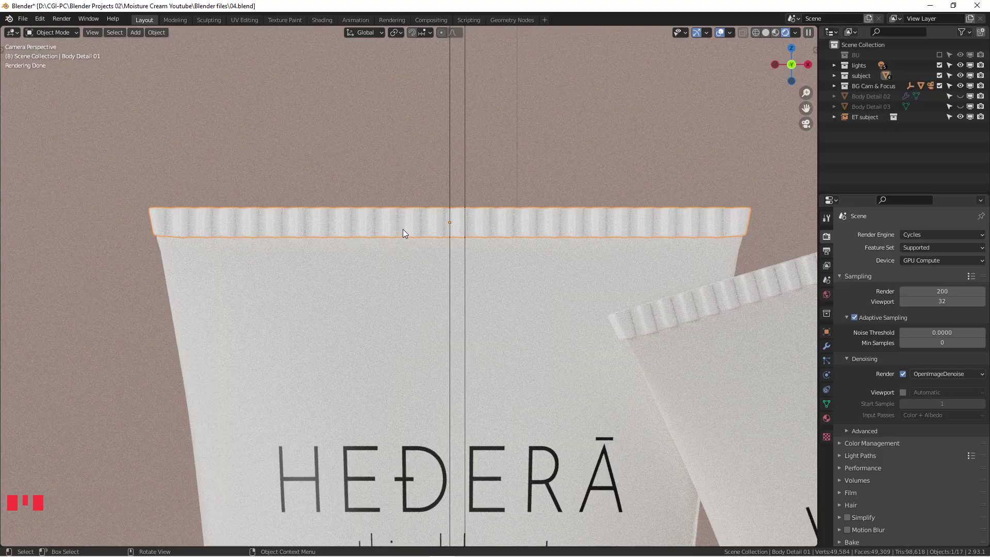
pyautogui.scroll(-3)
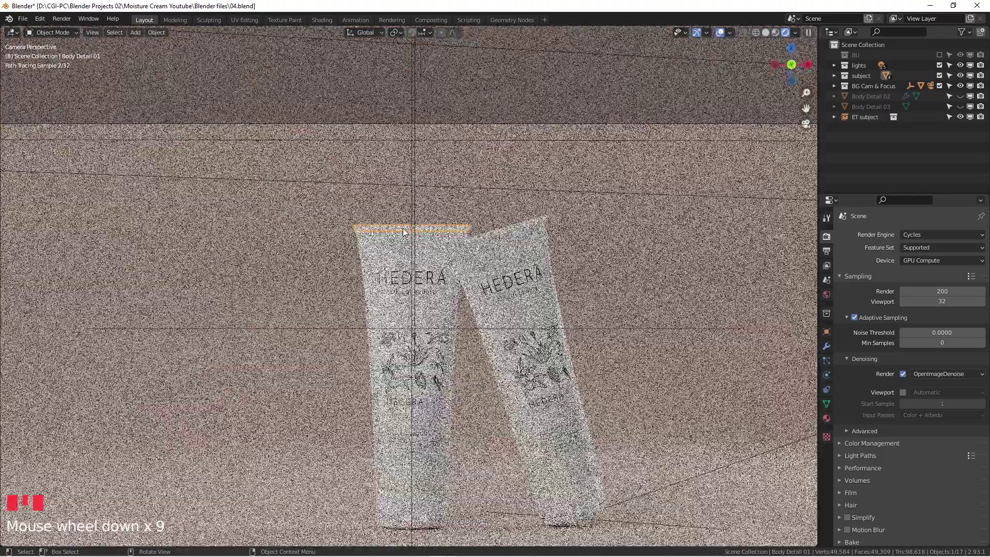
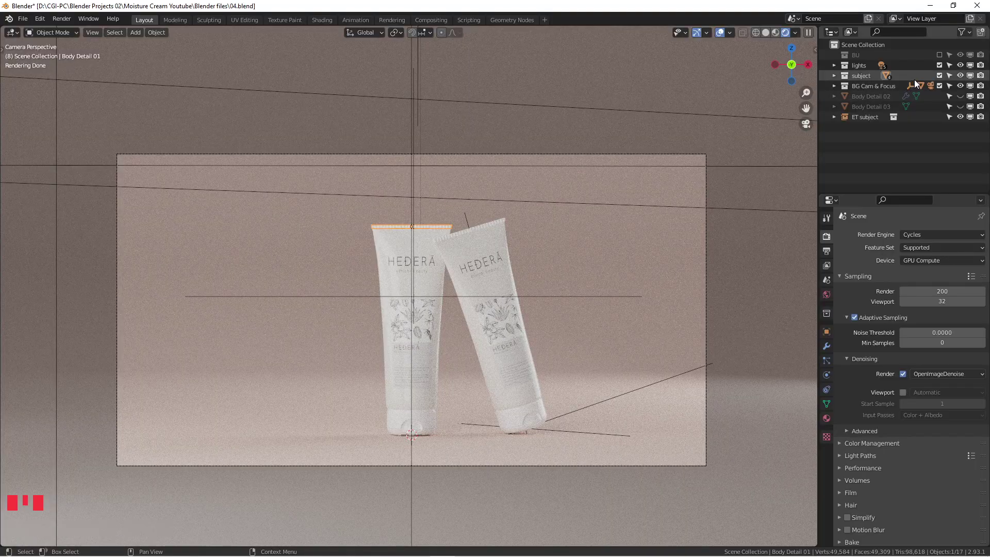
# Step: Exclude the subject, camera and lights collections from the scene in the Outliner
pyautogui.click(943, 73)
pyautogui.click(943, 64)
pyautogui.moveTo(943, 64); pyautogui.dragTo(942, 85)
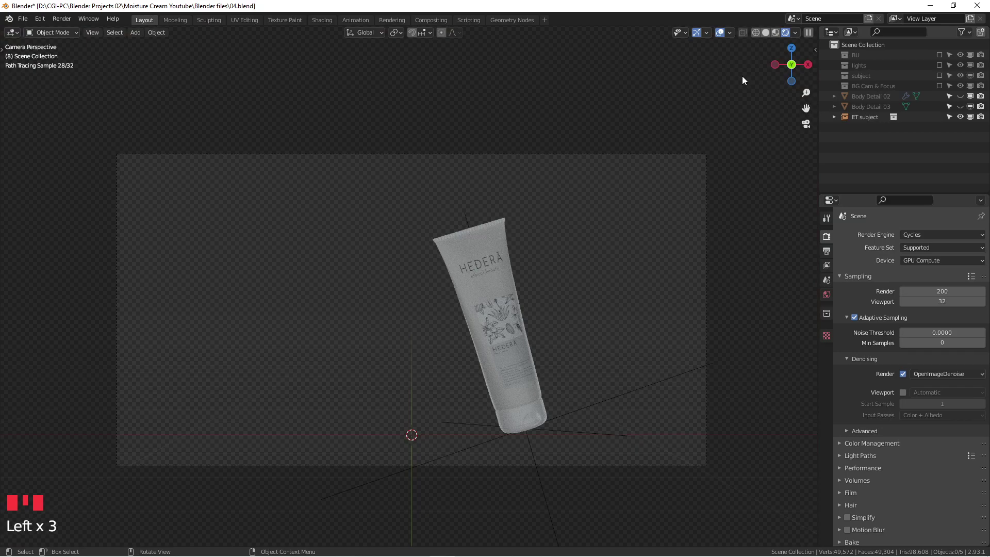
pyautogui.scroll(3)
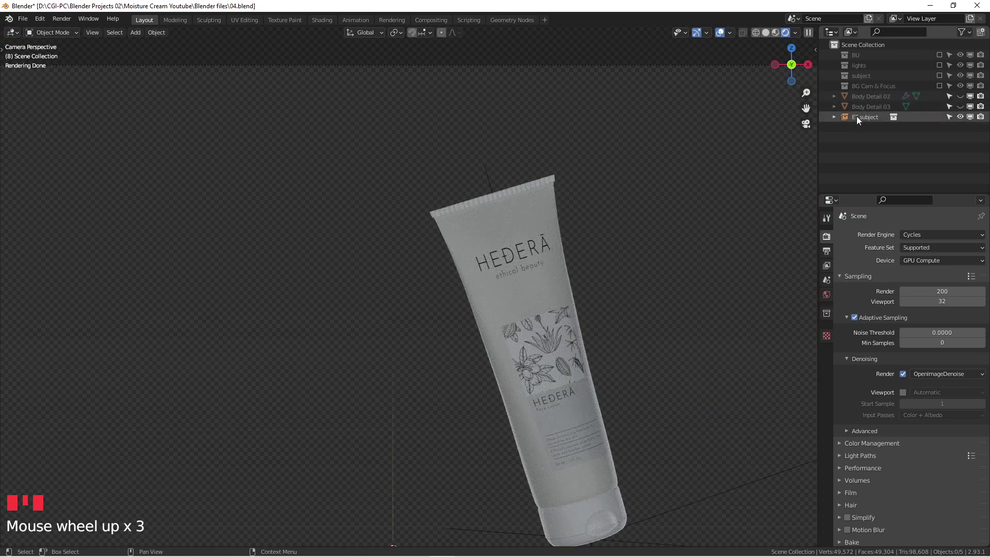
pyautogui.moveTo(954, 115); pyautogui.dragTo(963, 100)
pyautogui.scroll(3)
pyautogui.scroll(3)
pyautogui.click(770, 34)
# Step: Switch the viewport to solid shading and bring the subject collection back into the scene
pyautogui.scroll(3)
pyautogui.moveTo(485, 228); pyautogui.dragTo(459, 263)
pyautogui.scroll(3)
pyautogui.scroll(-3)
pyautogui.moveTo(455, 265); pyautogui.dragTo(417, 281)
pyautogui.click(417, 281)
pyautogui.scroll(3)
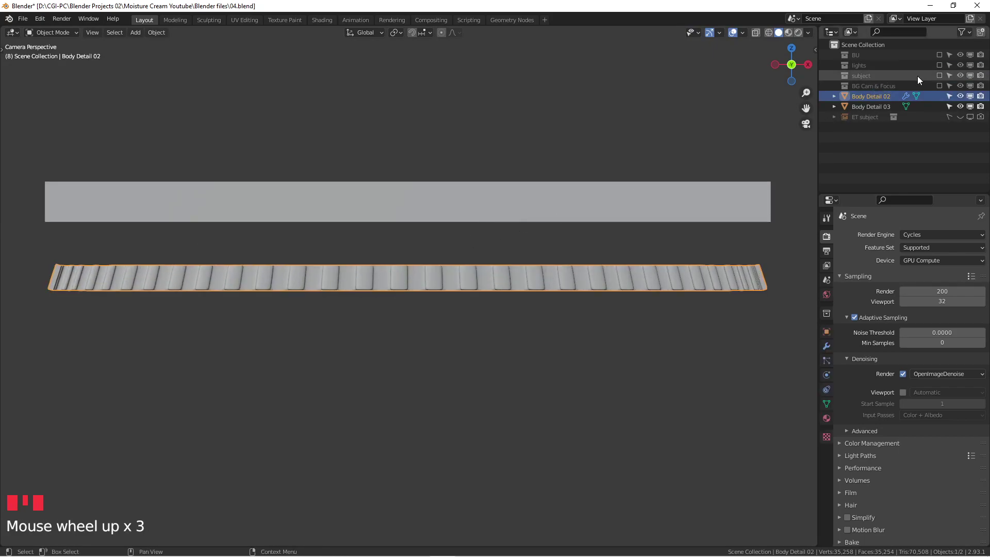
pyautogui.click(941, 75)
pyautogui.scroll(3)
pyautogui.scroll(-3)
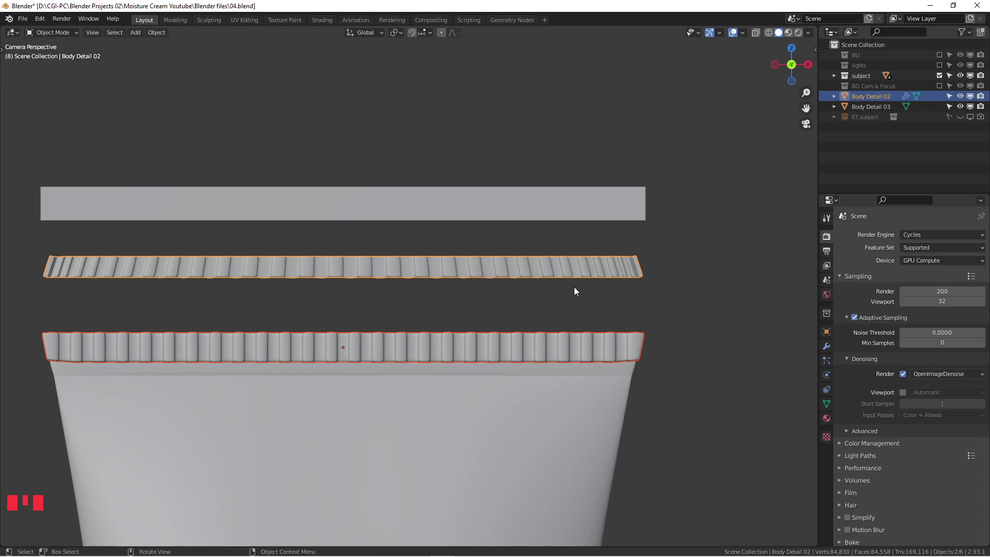
# Step: Edit the tube body's mesh and select only its top band of faces
pyautogui.click(406, 388)
pyautogui.scroll(-3)
pyautogui.moveTo(429, 372); pyautogui.dragTo(435, 339)
pyautogui.click(436, 340)
pyautogui.press('h')
pyautogui.scroll(3)
pyautogui.click(384, 332)
pyautogui.press('Tab')
pyautogui.click(45, 297)
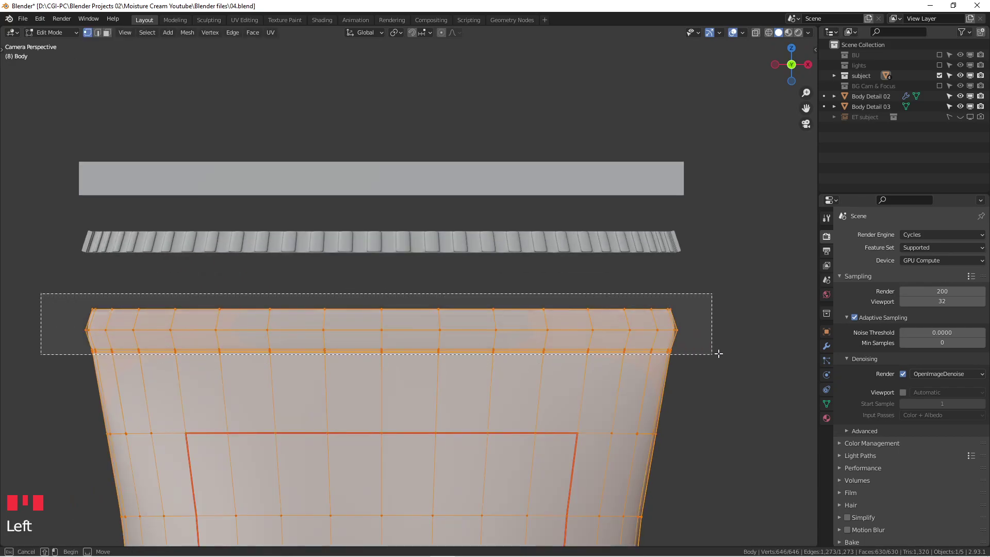
pyautogui.press('alt+z')
pyautogui.click(638, 337)
pyautogui.rightClick(638, 338)
pyautogui.click(58, 303)
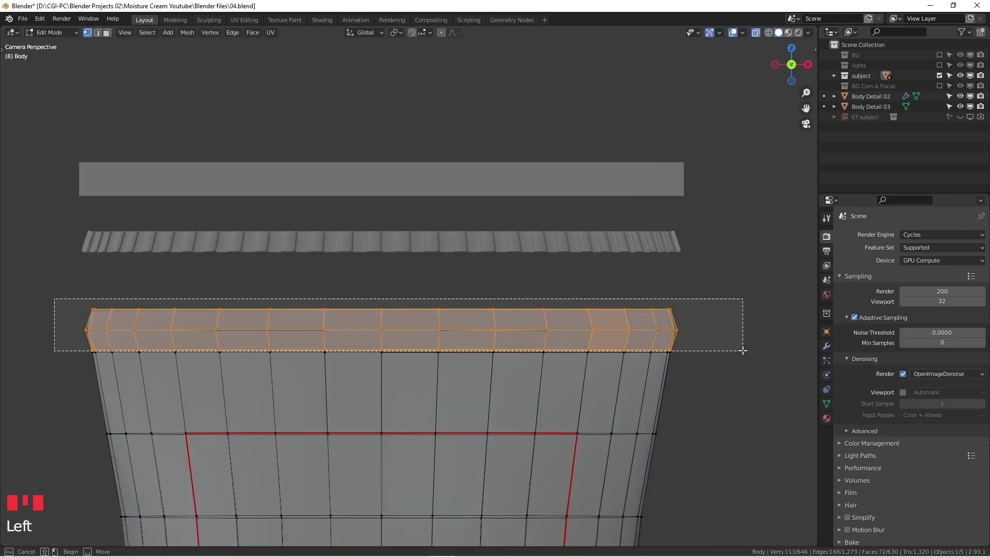
pyautogui.scroll(3)
pyautogui.scroll(-3)
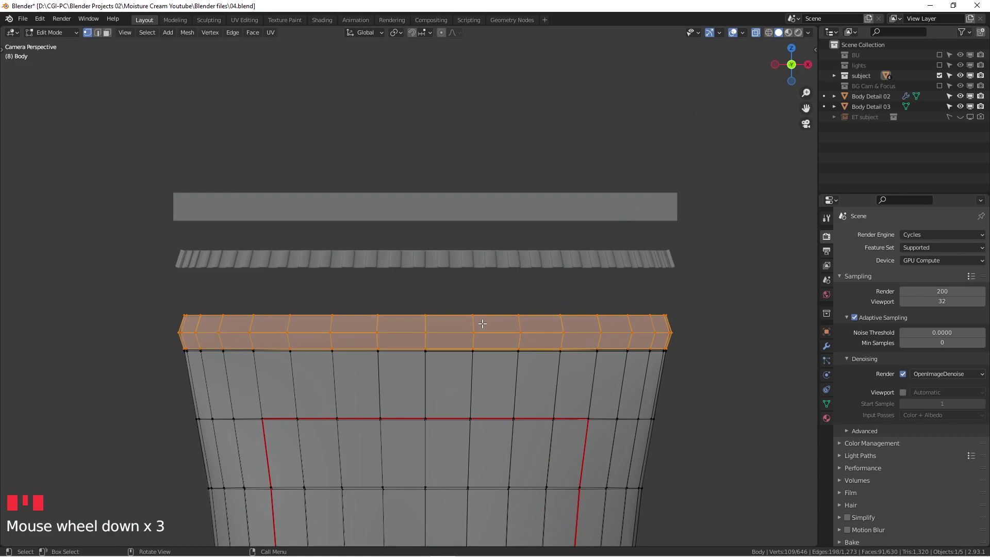
# Step: Separate the top band into its own object Body.001 and return to Object Mode on it
pyautogui.press('shift+d')
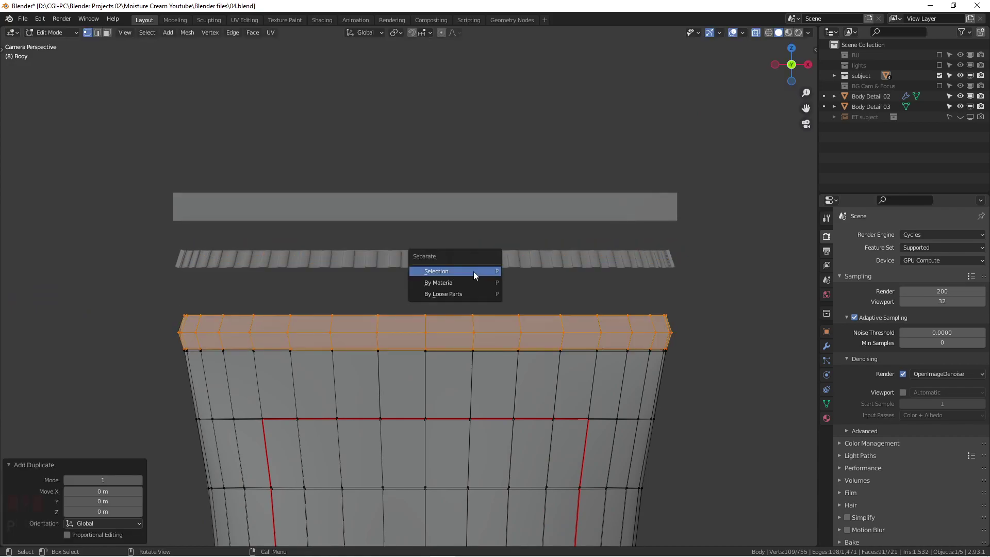
pyautogui.press('p')
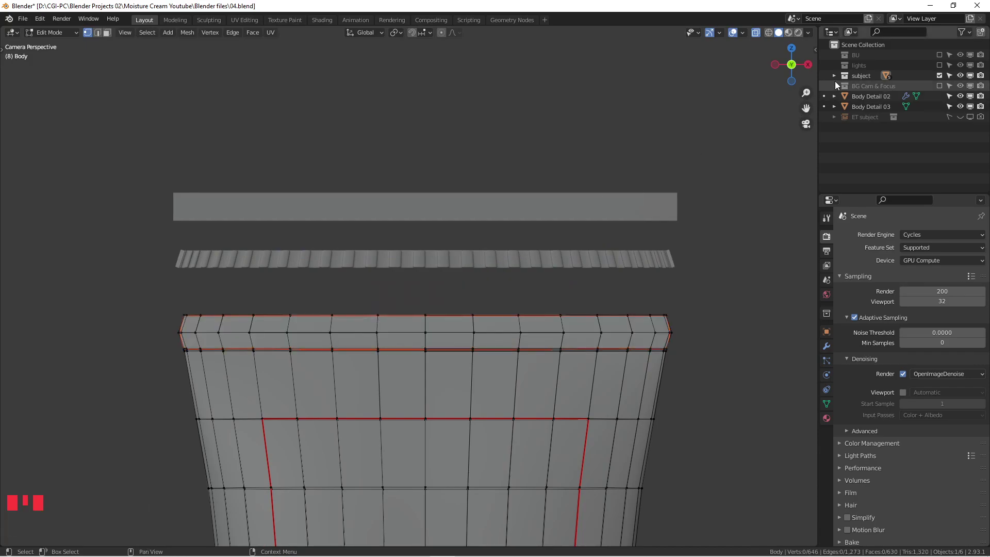
pyautogui.click(836, 80)
pyautogui.click(870, 100)
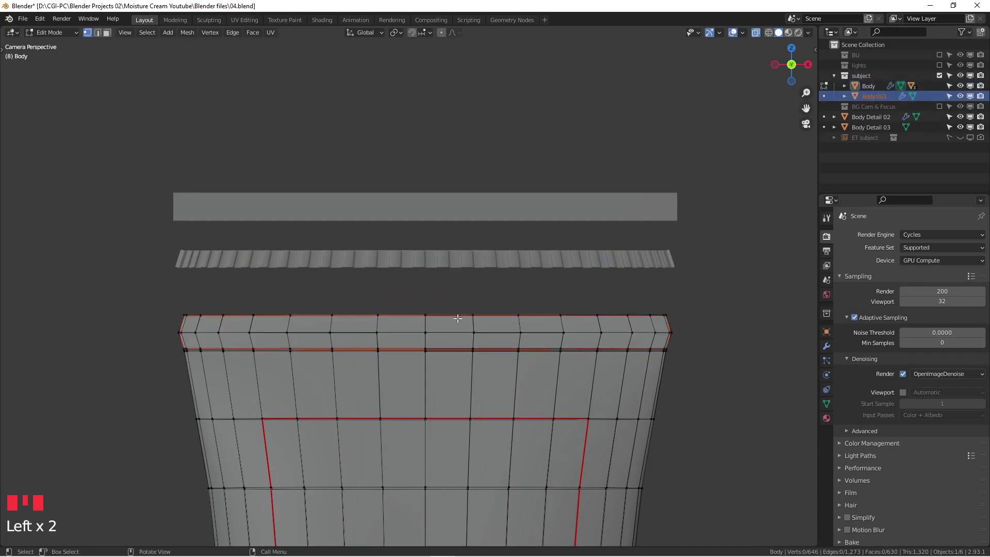
pyautogui.press('Tab')
pyautogui.press('h')
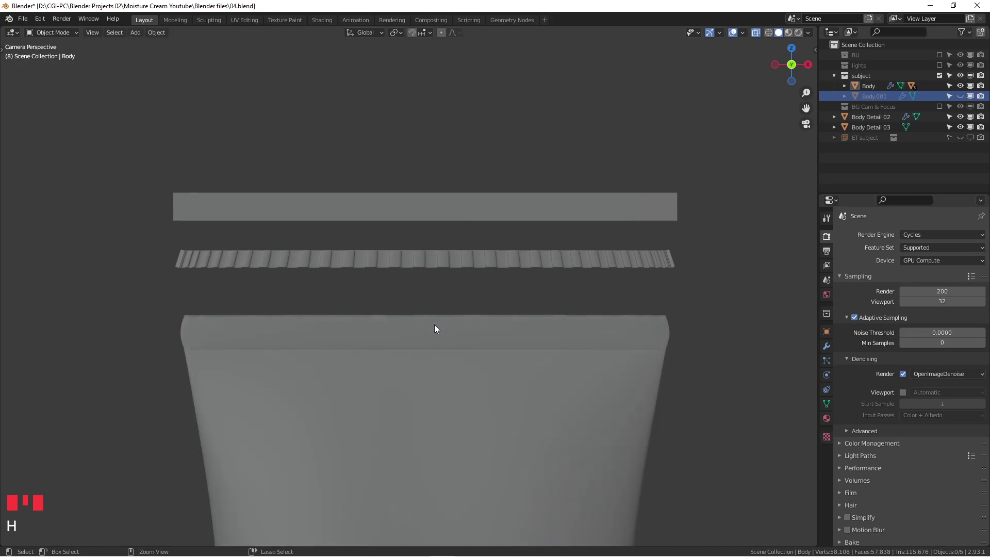
pyautogui.press('ctrl+z')
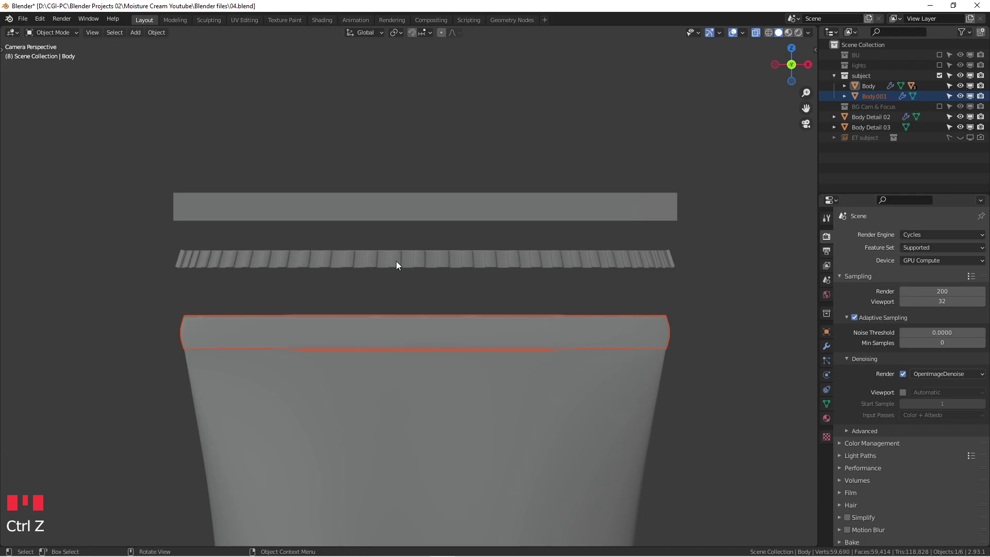
pyautogui.scroll(3)
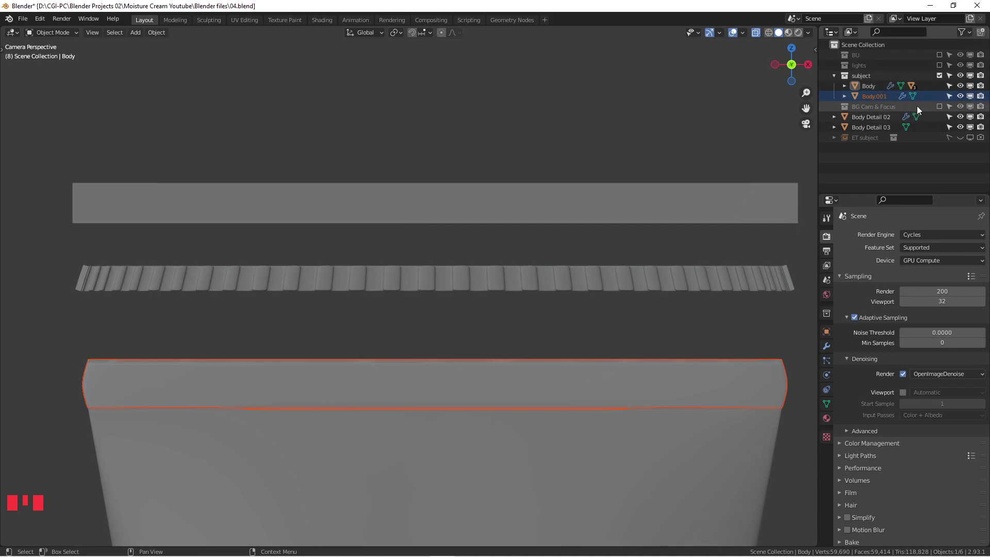
# Step: Delete the separated Body.001 band from the Outliner and reselect the tube body
pyautogui.click(839, 78)
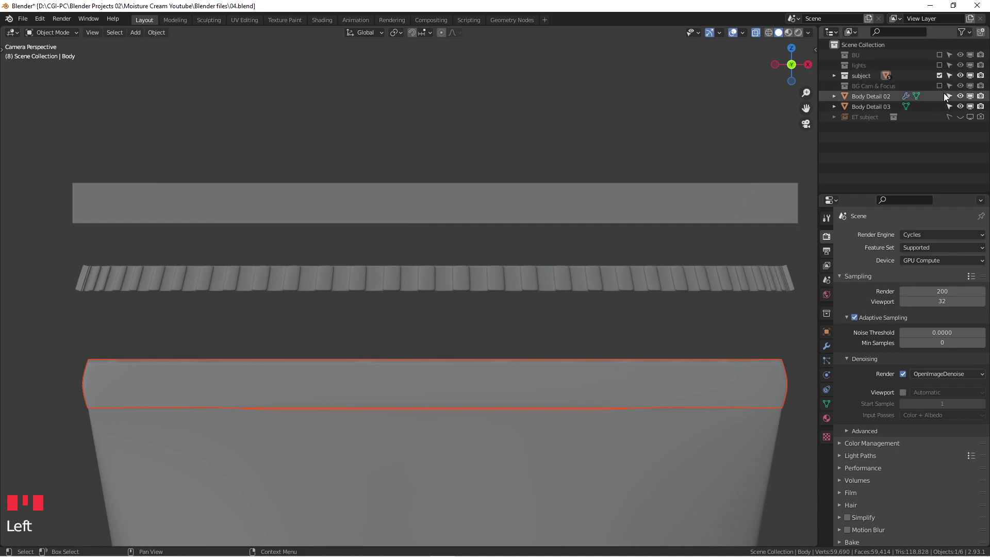
pyautogui.click(494, 216)
pyautogui.click(588, 370)
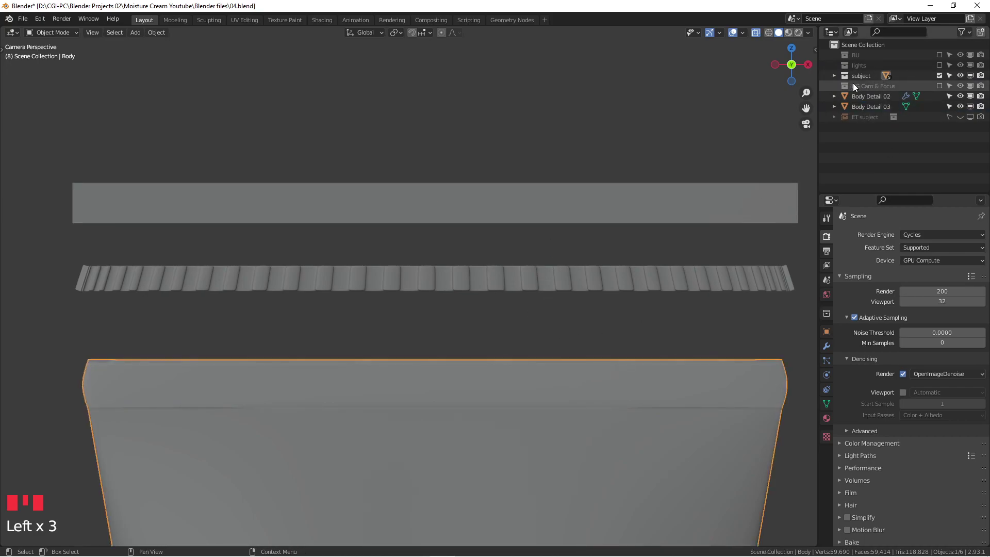
pyautogui.click(839, 77)
pyautogui.click(872, 95)
pyautogui.press('x')
pyautogui.click(874, 83)
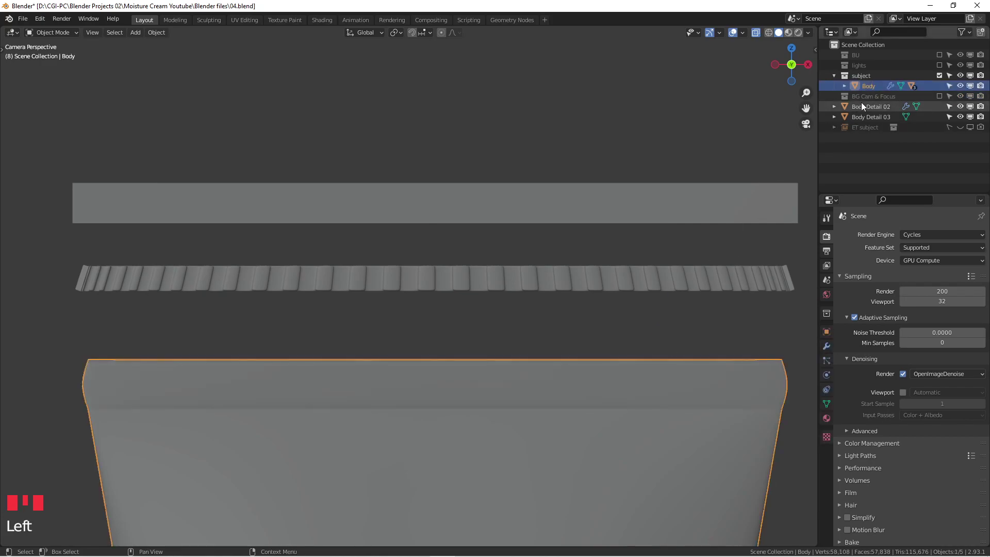
# Step: Unhide the crimped strip so it shows on the tube's top again
pyautogui.press('alt+h')
pyautogui.click(494, 292)
pyautogui.click(244, 377)
pyautogui.scroll(3)
pyautogui.click(48, 368)
pyautogui.scroll(-3)
pyautogui.click(601, 343)
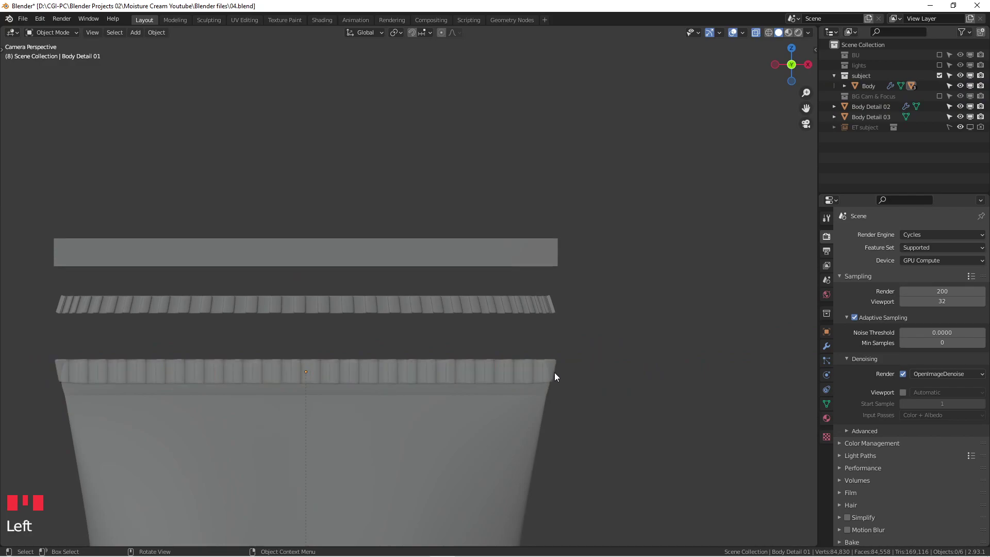
# Step: Orbit around the seal pieces to view them from above and select the plain bar Body Detail 03
pyautogui.scroll(3)
pyautogui.moveTo(574, 346); pyautogui.dragTo(509, 312)
pyautogui.scroll(-3)
pyautogui.moveTo(523, 304); pyautogui.dragTo(495, 339)
pyautogui.scroll(3)
pyautogui.scroll(-3)
pyautogui.scroll(3)
pyautogui.moveTo(758, 36); pyautogui.dragTo(146, 329)
pyautogui.scroll(3)
pyautogui.scroll(-3)
pyautogui.scroll(-3)
pyautogui.scroll(3)
pyautogui.scroll(3)
pyautogui.moveTo(476, 207); pyautogui.dragTo(479, 201)
pyautogui.click(478, 201)
pyautogui.scroll(-3)
pyautogui.moveTo(522, 223); pyautogui.dragTo(416, 252)
pyautogui.scroll(3)
pyautogui.moveTo(520, 219); pyautogui.dragTo(574, 238)
pyautogui.scroll(-3)
pyautogui.moveTo(531, 244); pyautogui.dragTo(579, 265)
pyautogui.scroll(3)
pyautogui.click(541, 274)
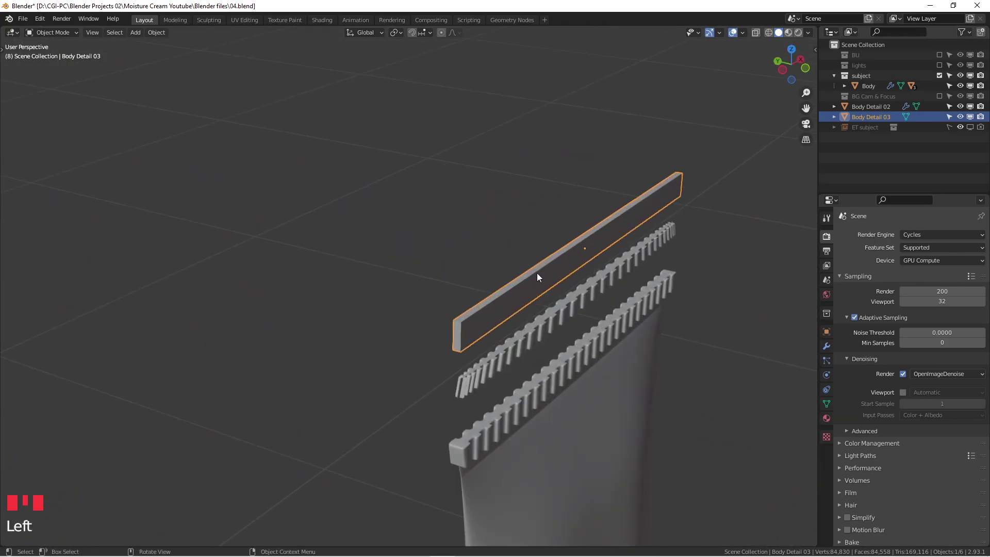
# Step: In front view, add a new cube to serve as the flat seal strip
pyautogui.press('KP_1')
pyautogui.scroll(-3)
pyautogui.moveTo(409, 254); pyautogui.dragTo(440, 249)
pyautogui.press('shift+a')
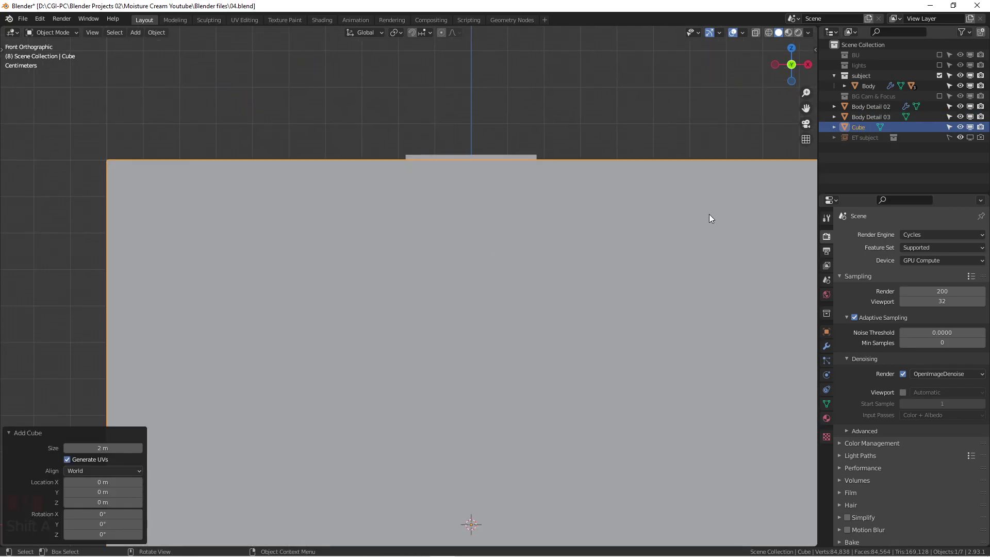
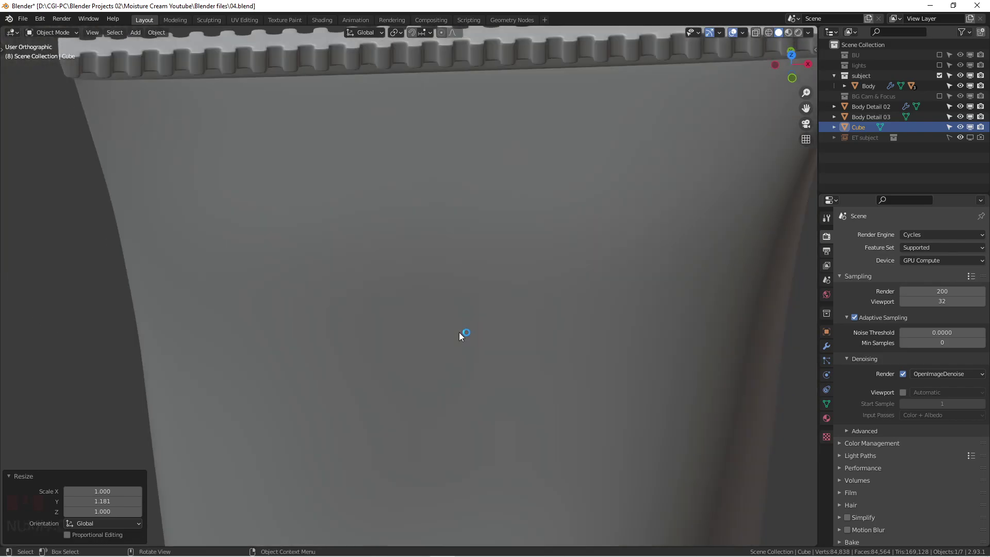
pyautogui.moveTo(443, 238); pyautogui.dragTo(441, 204)
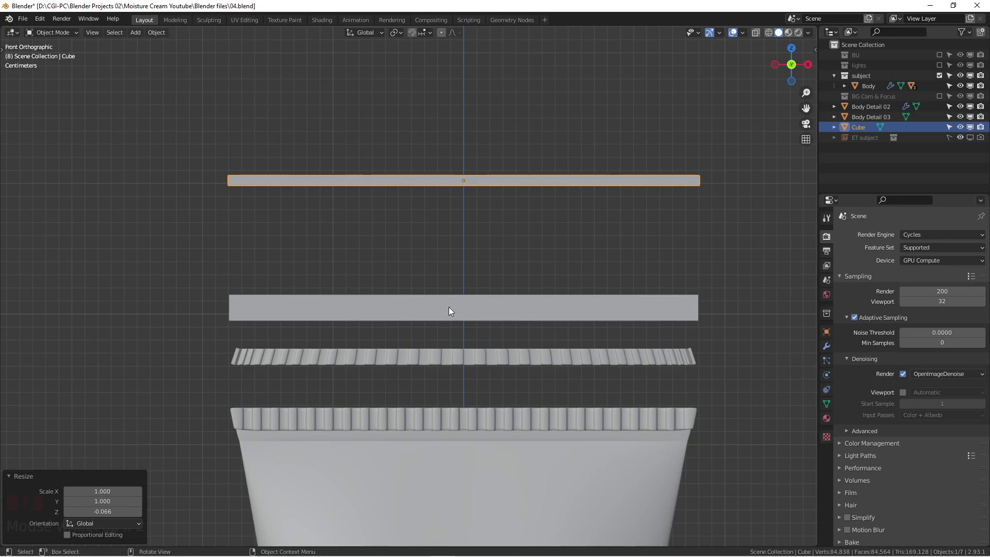
# Step: Hide the four earlier strip variants and scale the cube to span the tube's rim width
pyautogui.click(466, 305)
pyautogui.press('h')
pyautogui.click(476, 351)
pyautogui.press('h')
pyautogui.click(496, 416)
pyautogui.press('h')
pyautogui.click(485, 182)
pyautogui.press('g')
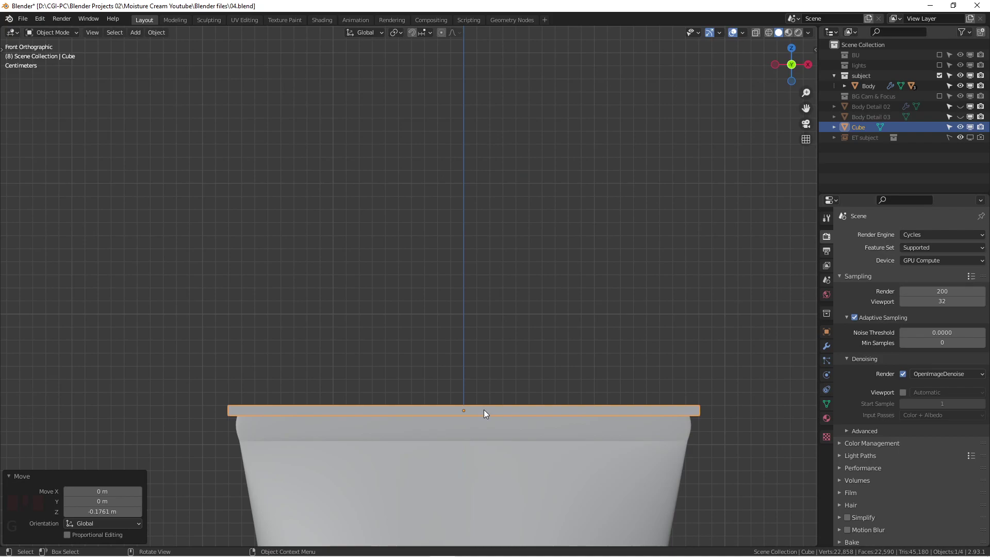
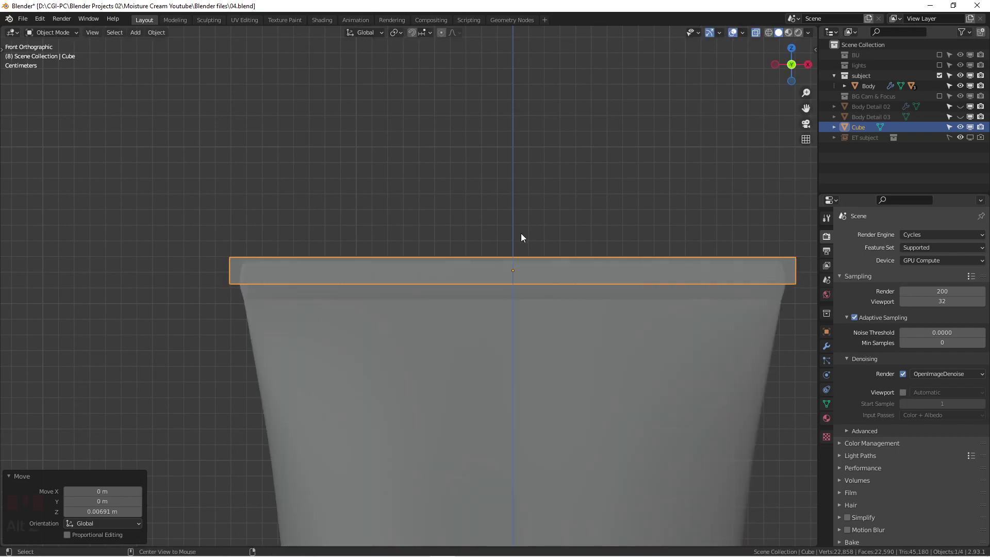
pyautogui.moveTo(411, 267); pyautogui.dragTo(465, 286)
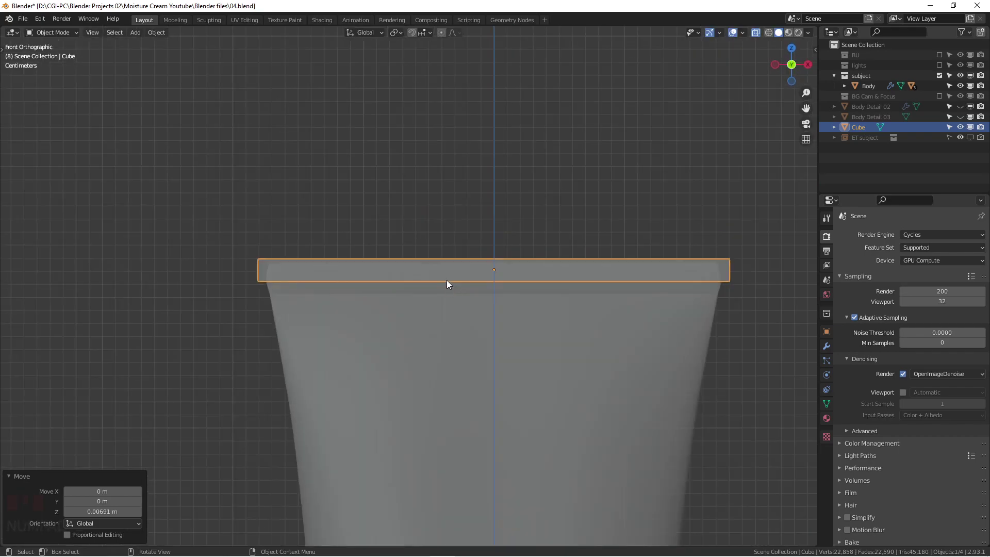
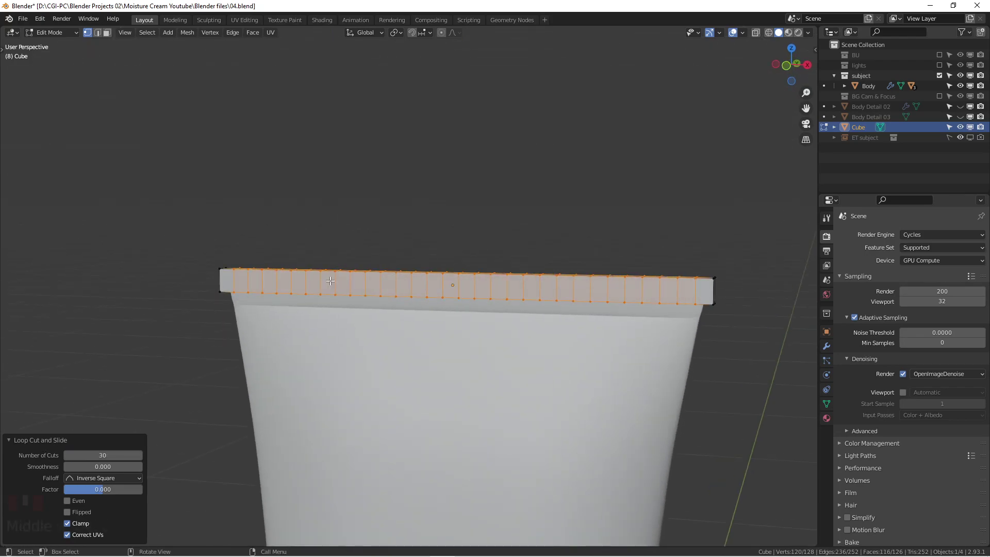
# Step: Confirm dozens of evenly spaced vertical loop cuts on the strip and select all its faces
pyautogui.scroll(3)
pyautogui.middleClick(439, 272)
pyautogui.press('Tab')
pyautogui.moveTo(464, 260); pyautogui.dragTo(487, 322)
pyautogui.scroll(3)
pyautogui.scroll(-3)
pyautogui.scroll(3)
pyautogui.middleClick(459, 291)
pyautogui.press('Tab')
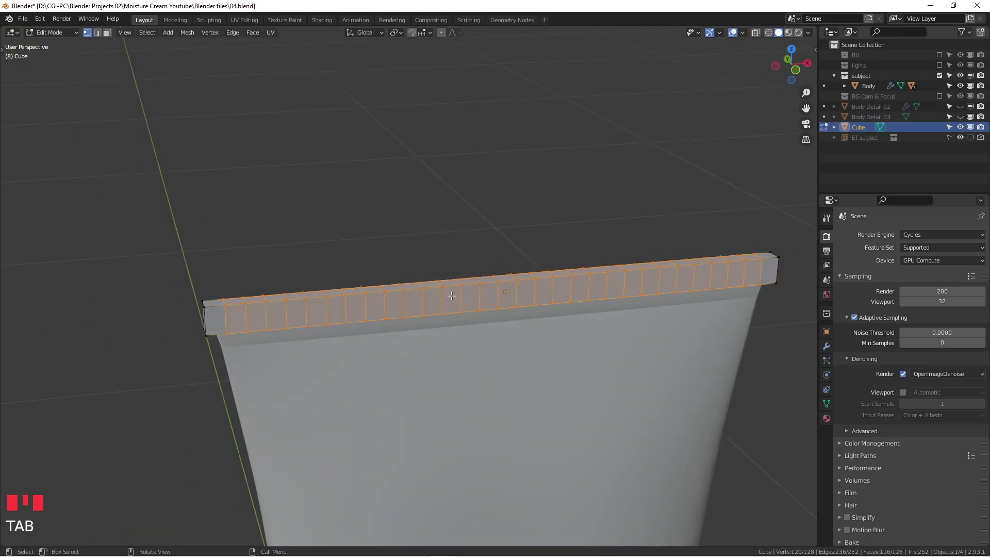
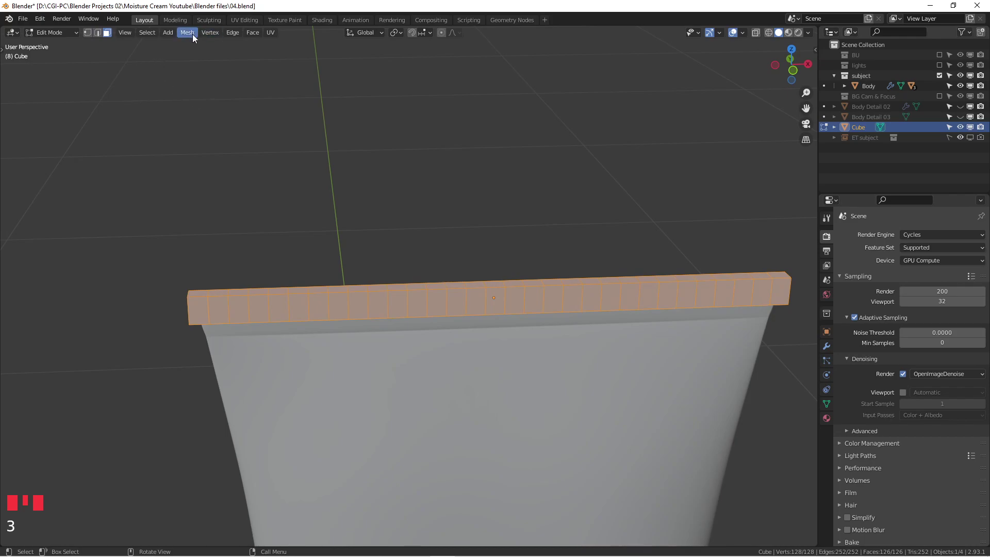
# Step: Apply Checker Deselect so only every other strip section stays selected
pyautogui.moveTo(156, 36); pyautogui.dragTo(181, 118)
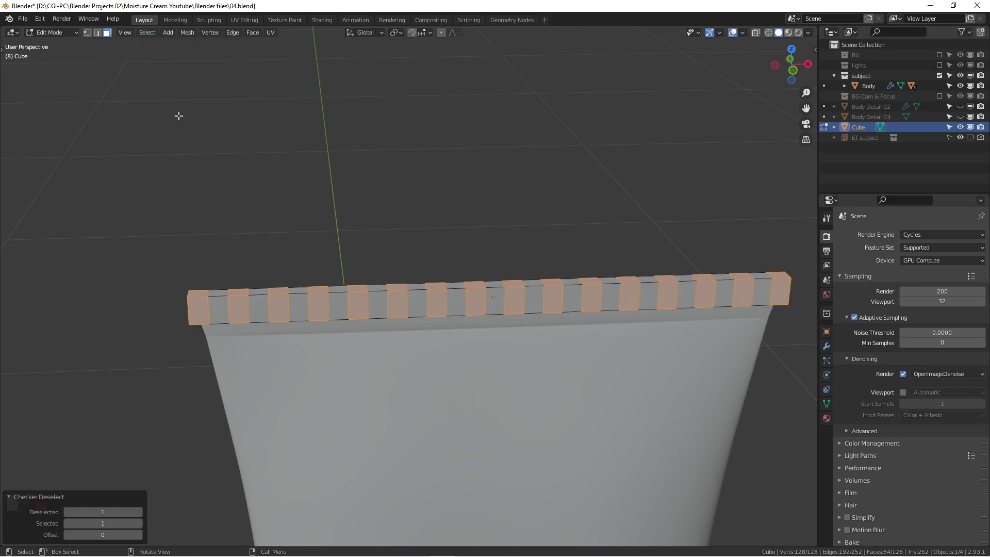
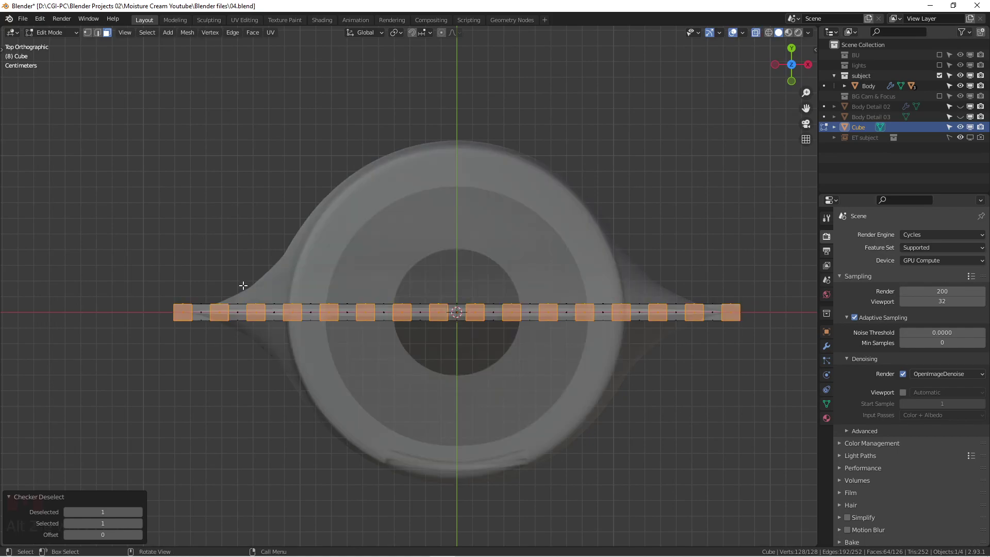
# Step: Box-deselect the section tops so only the alternate sections' front and back faces remain selected
pyautogui.click(148, 306)
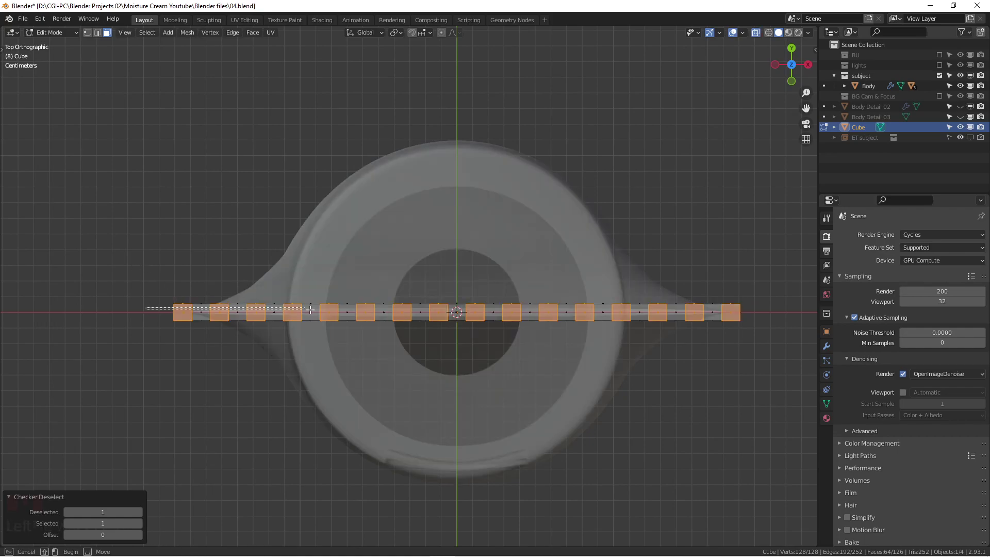
pyautogui.press('ctrl+z')
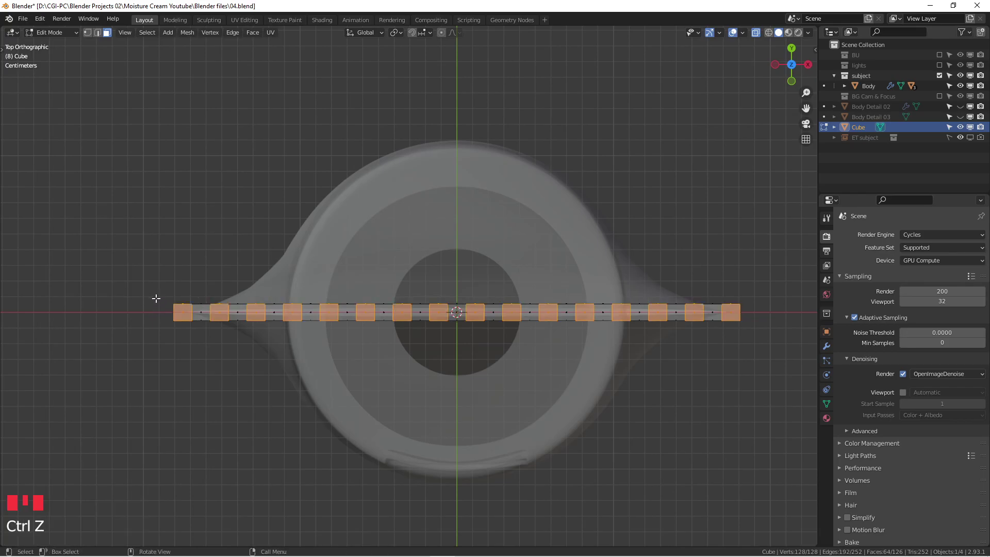
pyautogui.press('b')
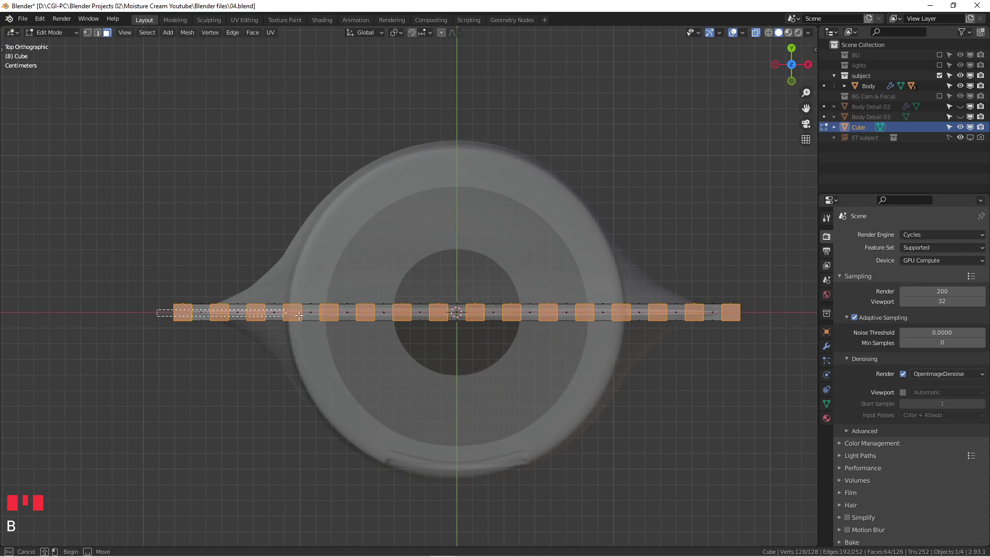
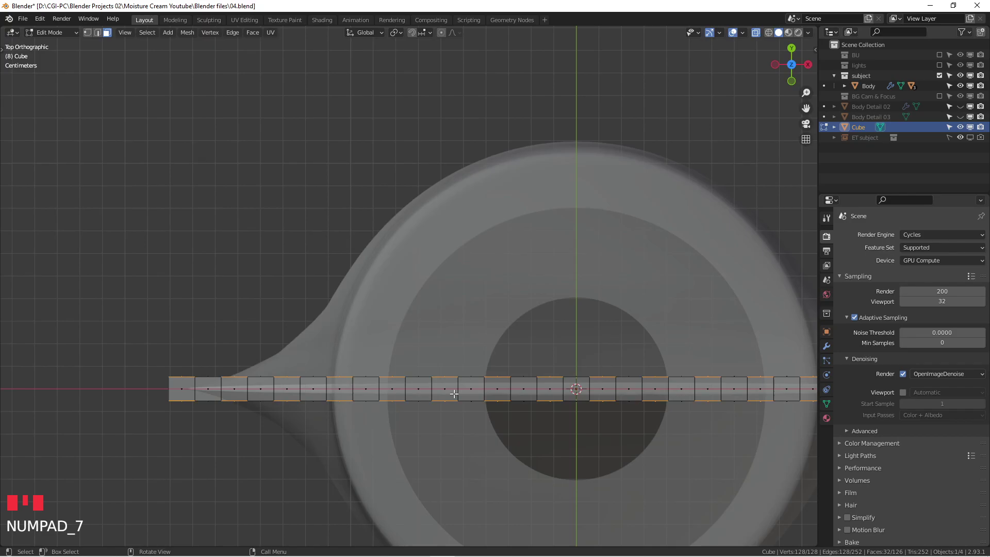
pyautogui.scroll(-3)
pyautogui.moveTo(455, 359); pyautogui.dragTo(392, 383)
# Step: Try pushing the selected faces along their normals as a trial extrusion
pyautogui.scroll(3)
pyautogui.press('e')
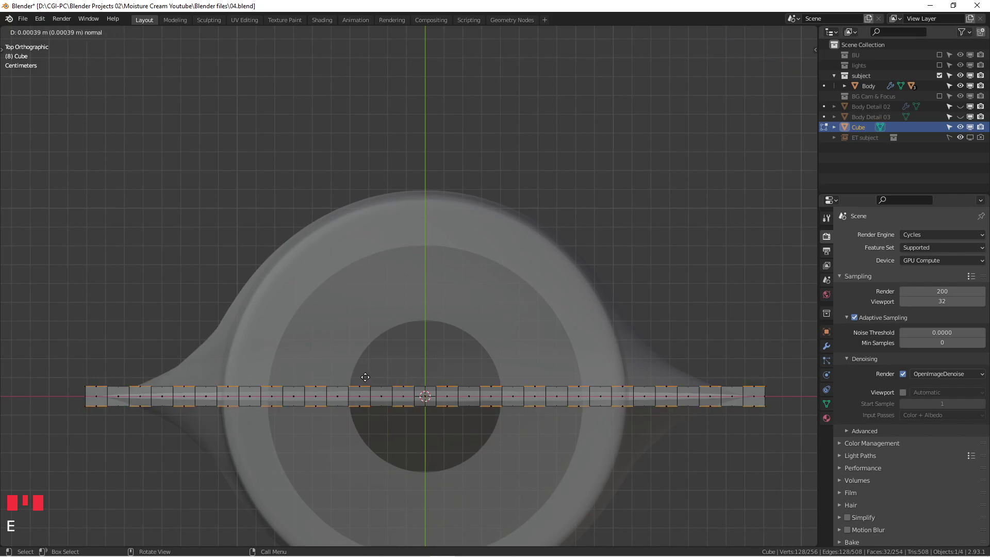
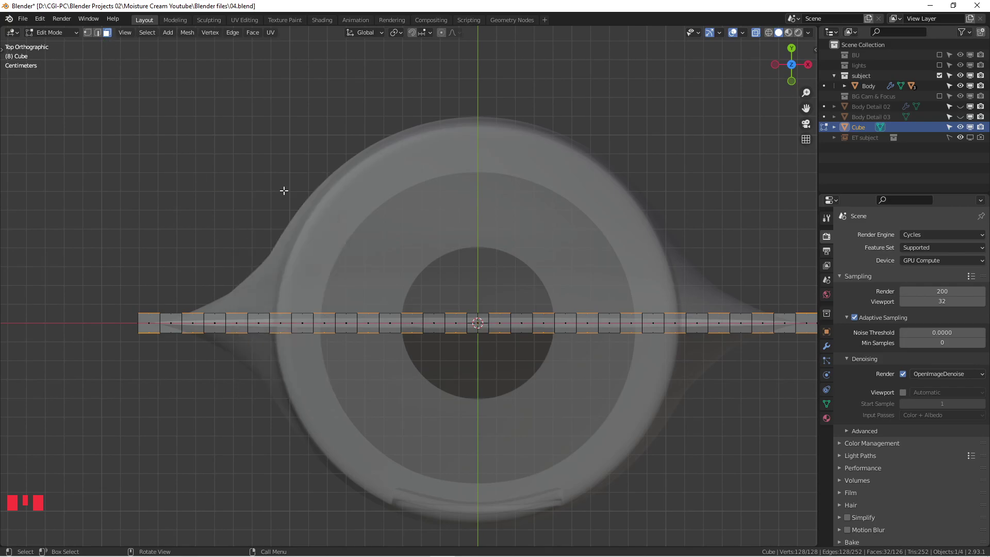
# Step: Bring up the Face Context Menu to extrude the alternating sections along their normals
pyautogui.moveTo(291, 167); pyautogui.dragTo(278, 210)
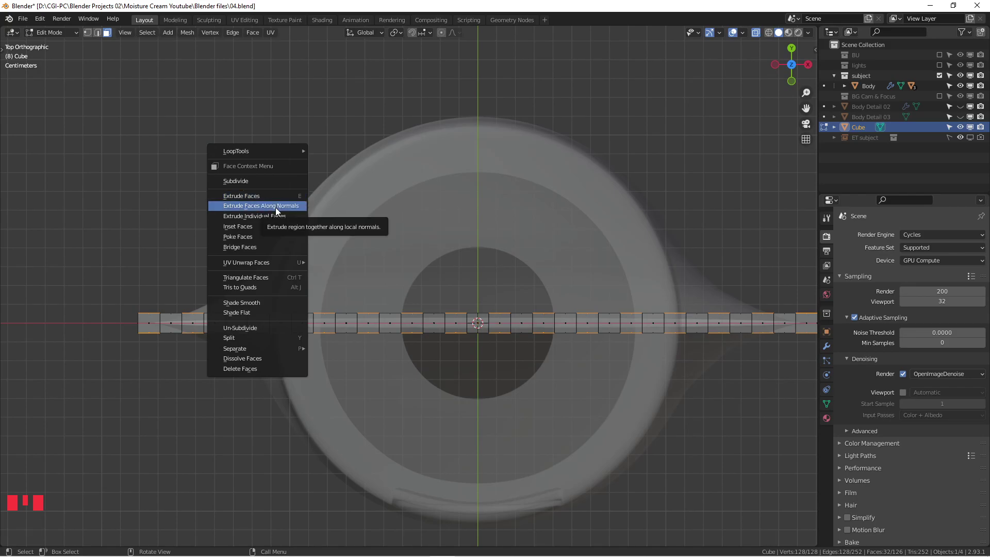
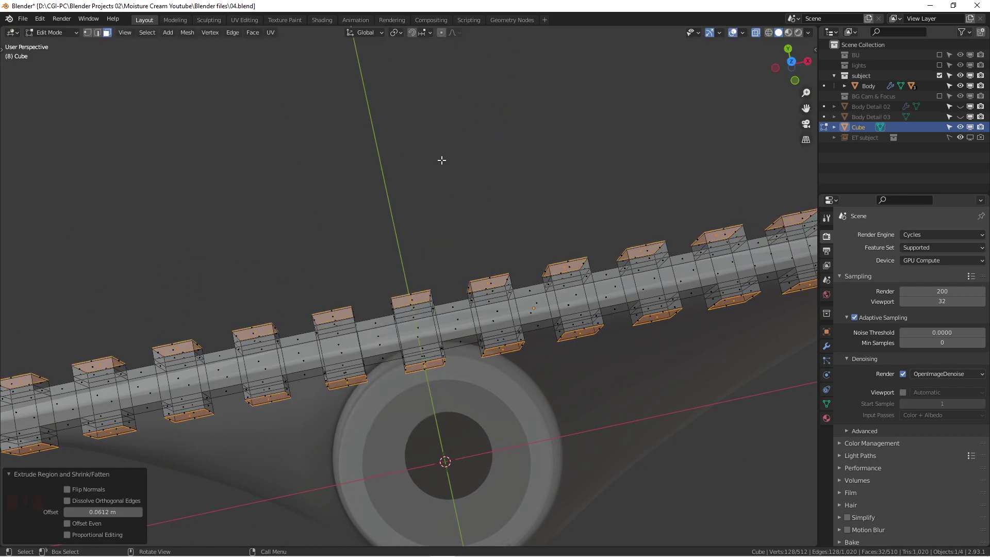
# Step: Adjust the extruded faces so alternating sections protrude evenly on both sides of the strip
pyautogui.press('Tab')
pyautogui.scroll(-3)
pyautogui.moveTo(423, 251); pyautogui.dragTo(427, 256)
pyautogui.press('KP_1')
pyautogui.scroll(-3)
pyautogui.press('alt+z')
pyautogui.moveTo(439, 264); pyautogui.dragTo(515, 299)
pyautogui.scroll(-3)
pyautogui.scroll(3)
pyautogui.moveTo(383, 296); pyautogui.dragTo(489, 294)
pyautogui.click(490, 294)
pyautogui.moveTo(493, 298); pyautogui.dragTo(393, 326)
pyautogui.click(393, 326)
pyautogui.moveTo(399, 350); pyautogui.dragTo(403, 293)
# Step: Return to Object Mode and review the crenellated crimp along the whole strip
pyautogui.press('KP_1')
pyautogui.moveTo(434, 270); pyautogui.dragTo(393, 282)
pyautogui.scroll(3)
pyautogui.moveTo(394, 283); pyautogui.dragTo(366, 307)
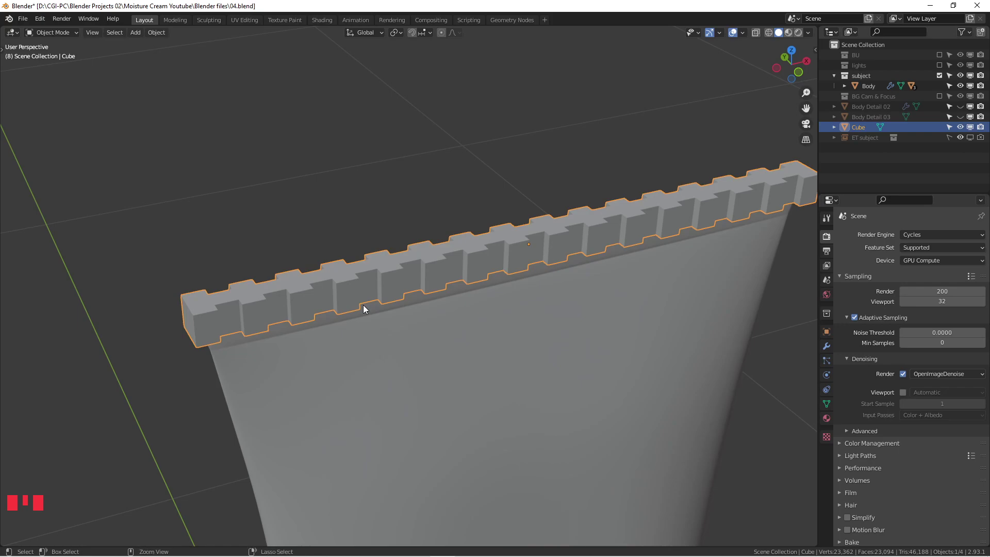
# Step: Add a Subdivision Surface modifier to the strip with Levels Viewport set to 2
pyautogui.press('ctrl+2')
pyautogui.click(830, 352)
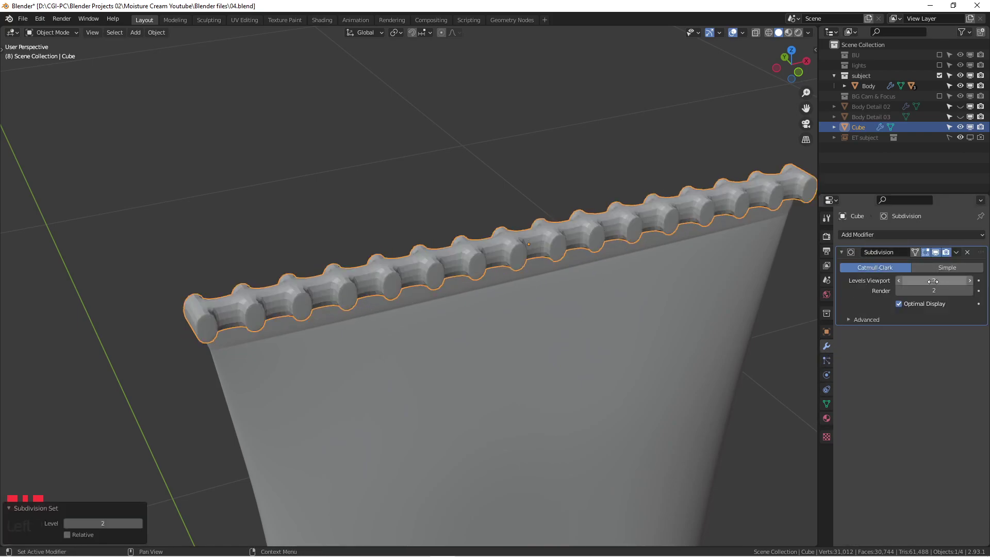
pyautogui.moveTo(444, 279); pyautogui.dragTo(405, 346)
pyautogui.scroll(3)
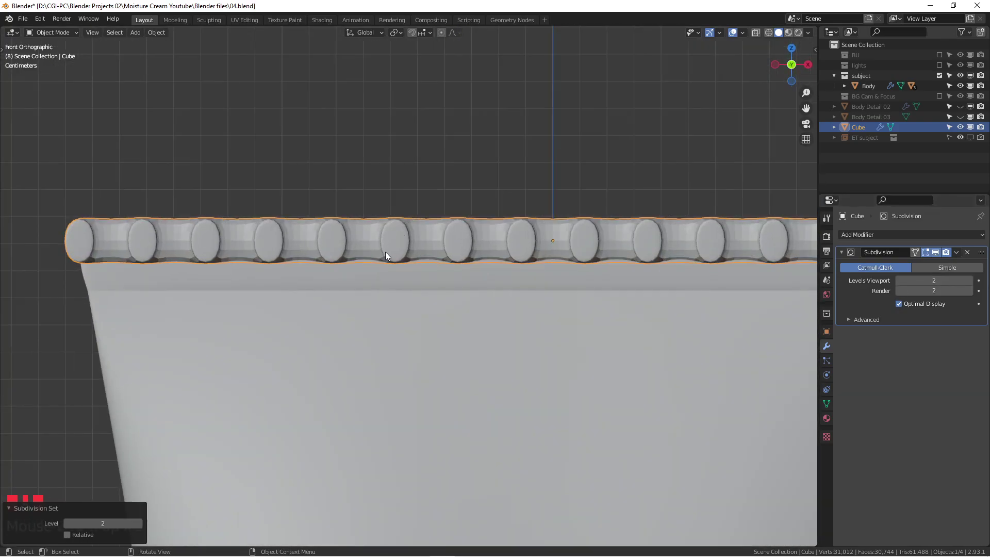
# Step: Enter Edit Mode and inspect the rounded teeth from several angles
pyautogui.press('Tab')
pyautogui.scroll(-3)
pyautogui.moveTo(487, 241); pyautogui.dragTo(471, 284)
pyautogui.scroll(3)
pyautogui.moveTo(496, 260); pyautogui.dragTo(435, 378)
pyautogui.scroll(-3)
pyautogui.moveTo(429, 374); pyautogui.dragTo(380, 335)
pyautogui.scroll(-3)
pyautogui.moveTo(371, 347); pyautogui.dragTo(291, 303)
# Step: Add a horizontal holding loop cut along the strip's length across its teeth
pyautogui.press('KP_1')
pyautogui.scroll(-3)
pyautogui.scroll(3)
pyautogui.click(408, 205)
pyautogui.press('1')
pyautogui.press('1')
pyautogui.press('ctrl+r')
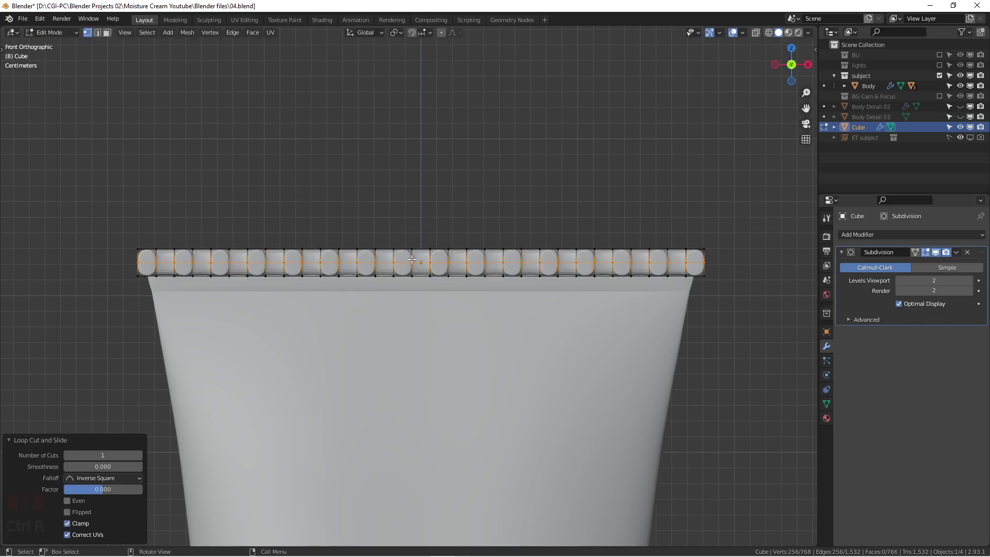
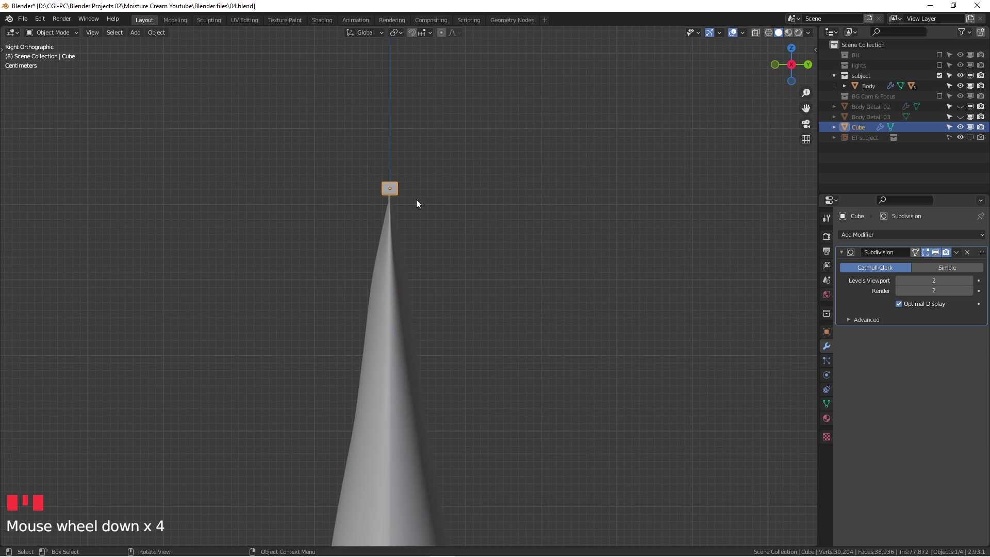
# Step: In top view scale the strip along Y to thin it front-to-back to the tube's pinched top
pyautogui.scroll(3)
pyautogui.moveTo(397, 202); pyautogui.dragTo(396, 238)
pyautogui.press('KP_7')
pyautogui.scroll(-3)
pyautogui.moveTo(445, 273); pyautogui.dragTo(436, 275)
pyautogui.press('s')
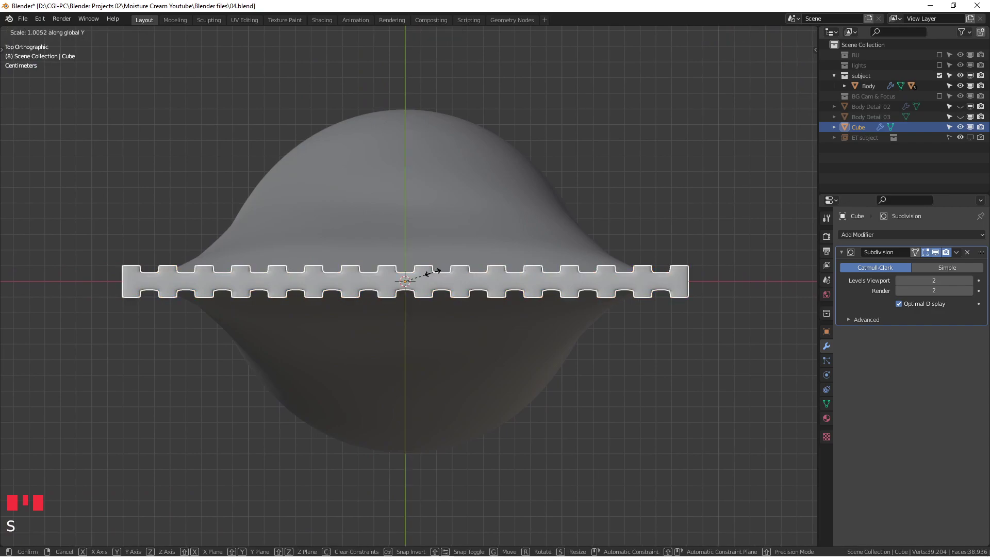
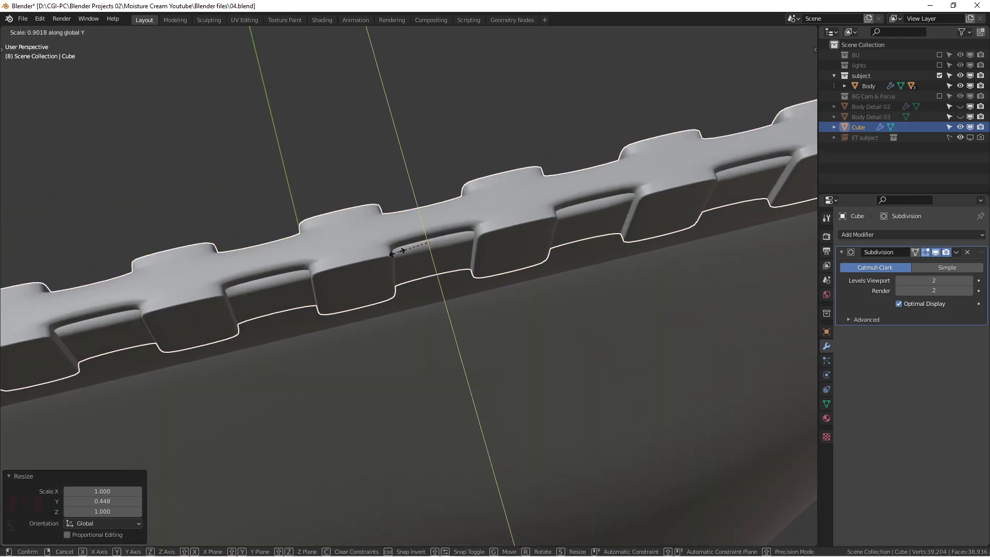
pyautogui.moveTo(396, 243); pyautogui.dragTo(392, 207)
pyautogui.middleClick(391, 195)
pyautogui.moveTo(393, 186); pyautogui.dragTo(247, 230)
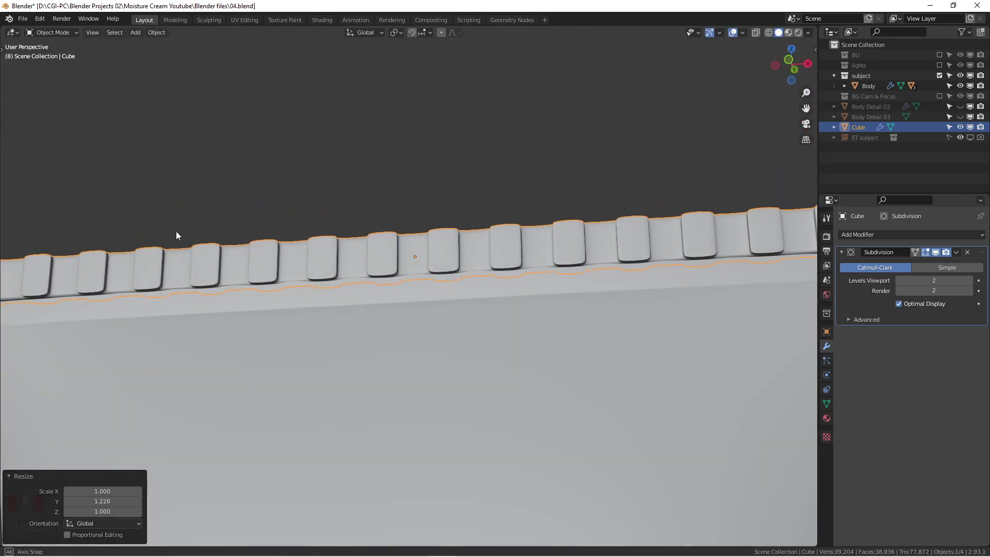
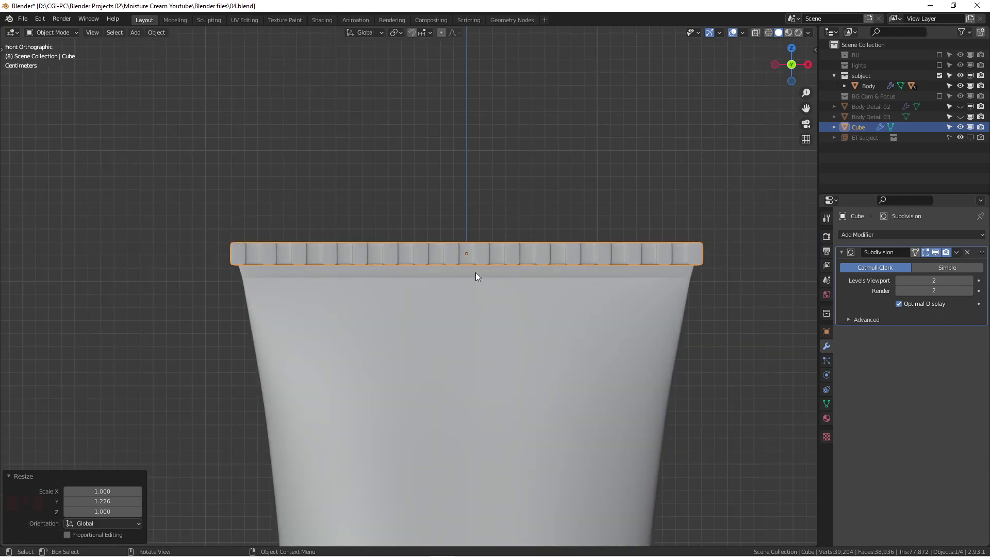
# Step: Enter Edit Mode in front view and select the strip's left end vertices
pyautogui.press('Tab')
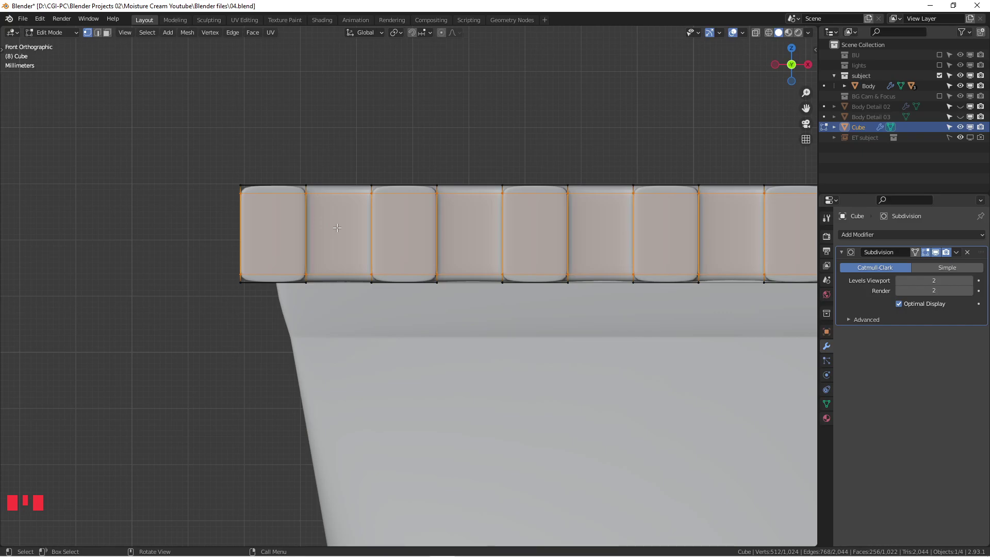
pyautogui.press('alt+z')
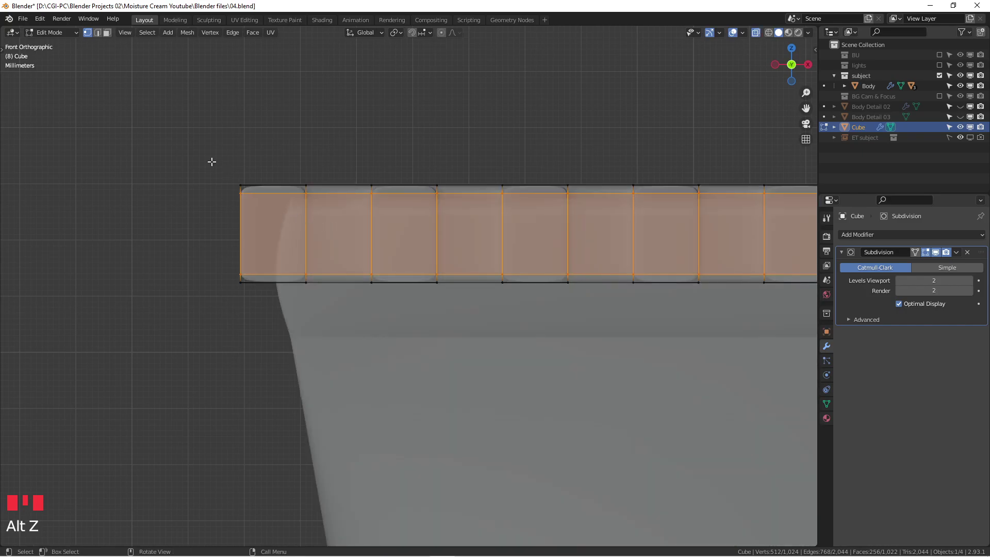
pyautogui.click(210, 156)
pyautogui.scroll(-3)
pyautogui.moveTo(264, 196); pyautogui.dragTo(266, 204)
pyautogui.press('KP_1')
pyautogui.scroll(3)
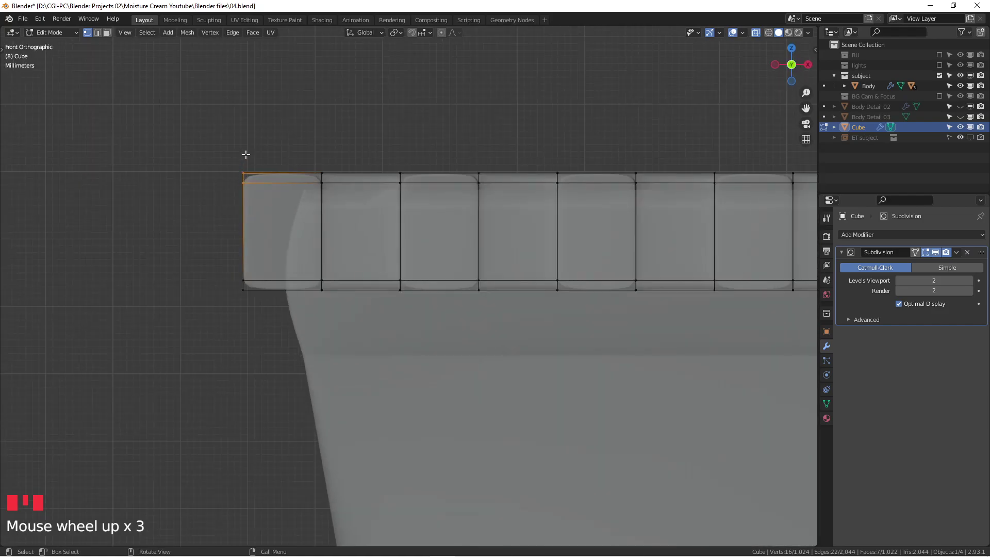
# Step: Move the end's top and bottom corners inward along X to match the tube's slanted side
pyautogui.press('g')
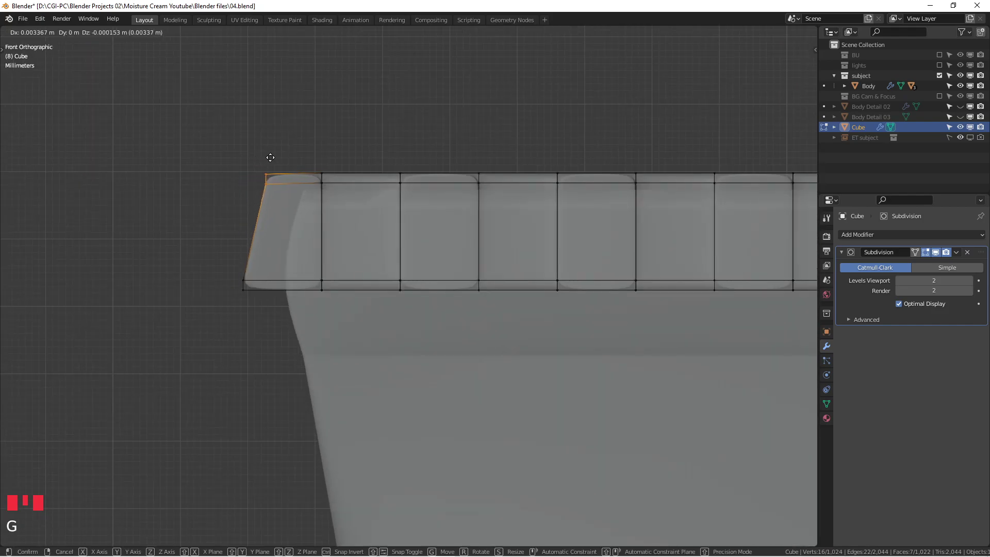
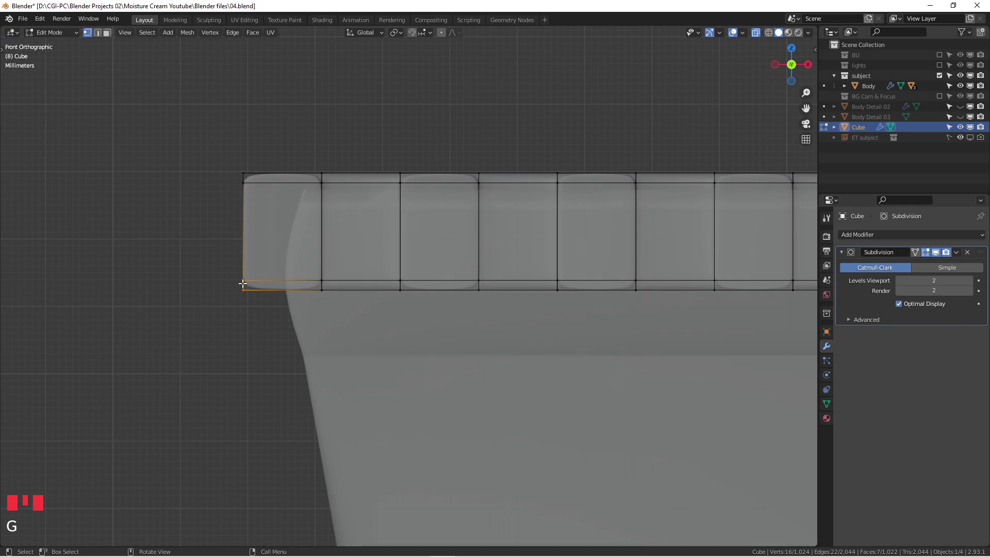
pyautogui.press('g')
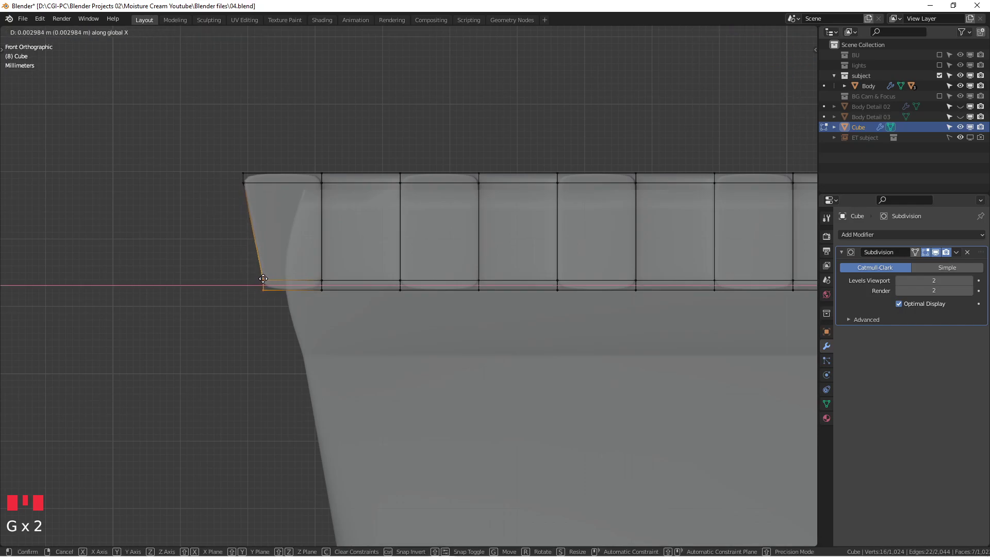
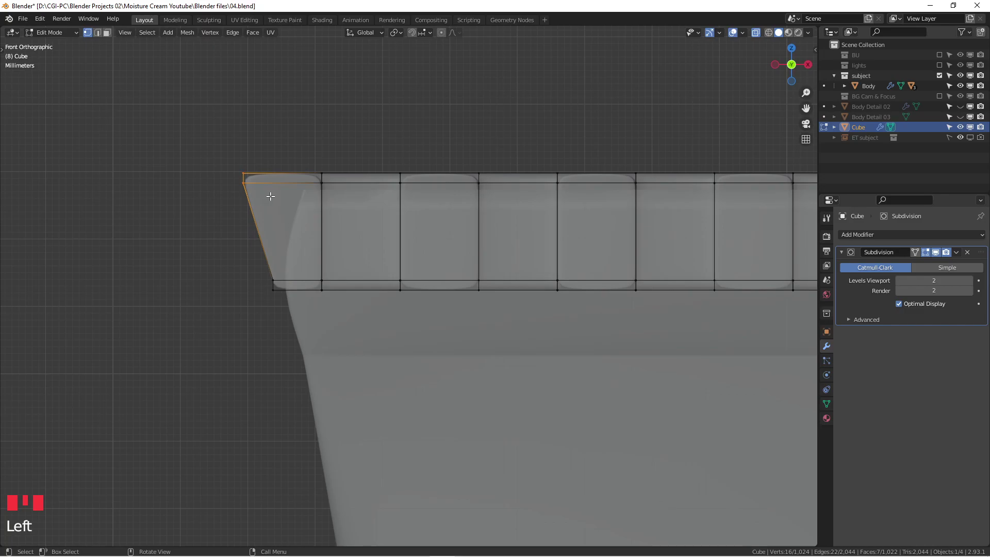
pyautogui.press('g')
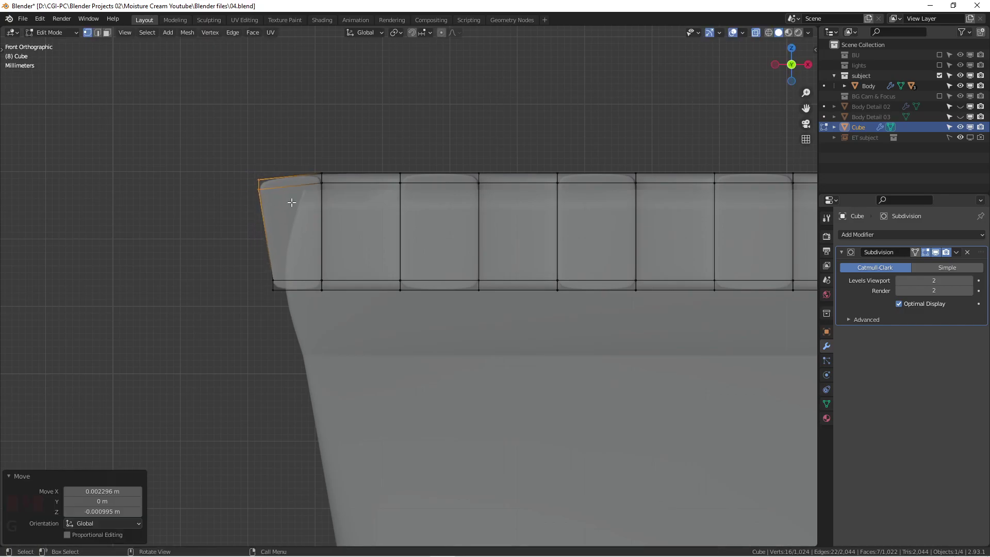
pyautogui.press('Tab')
# Step: In Object Mode orbit and pan to review the tapered strip spanning the whole rim
pyautogui.scroll(-3)
pyautogui.press('alt+z')
pyautogui.scroll(3)
pyautogui.scroll(-3)
pyautogui.moveTo(408, 259); pyautogui.dragTo(289, 275)
pyautogui.scroll(-3)
pyautogui.scroll(3)
pyautogui.scroll(-3)
pyautogui.scroll(3)
pyautogui.moveTo(394, 279); pyautogui.dragTo(305, 261)
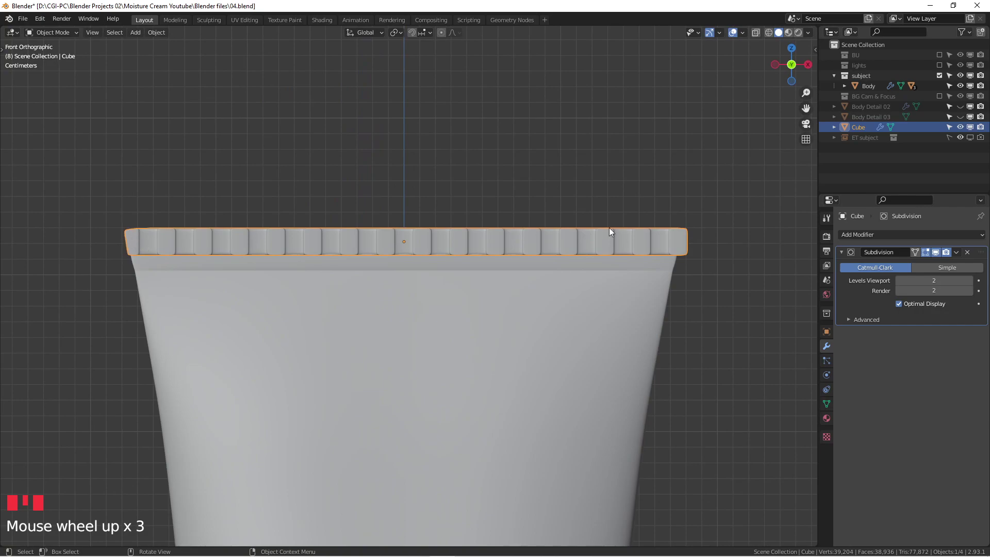
# Step: In Edit Mode slide an edge loop to the strip's exact centre
pyautogui.scroll(3)
pyautogui.scroll(-3)
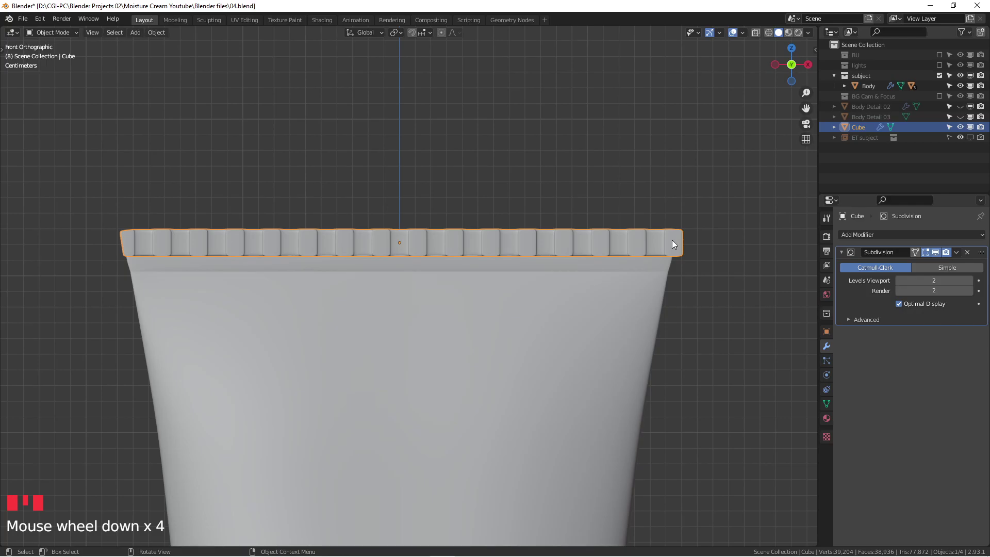
pyautogui.scroll(3)
pyautogui.scroll(-3)
pyautogui.press('Tab')
pyautogui.scroll(3)
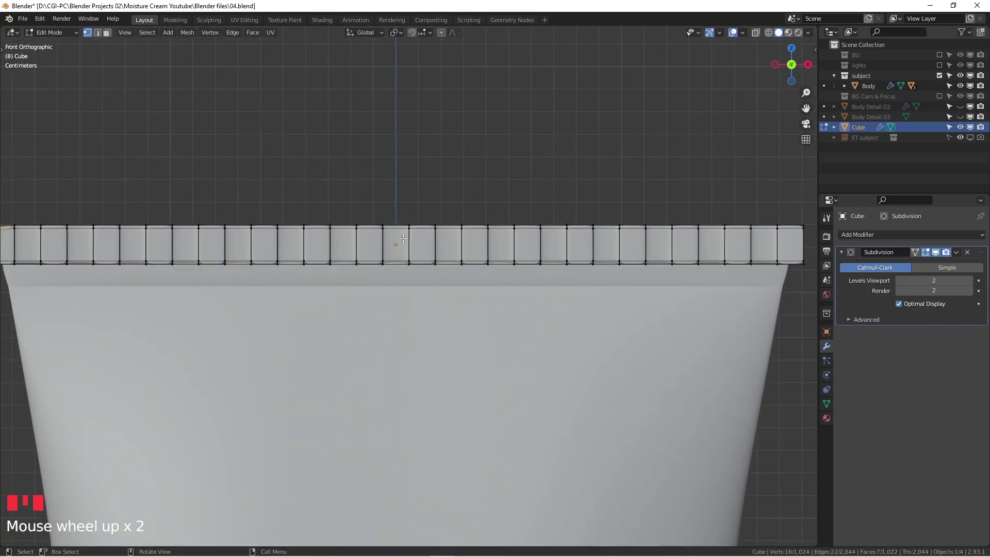
pyautogui.press('ctrl+r')
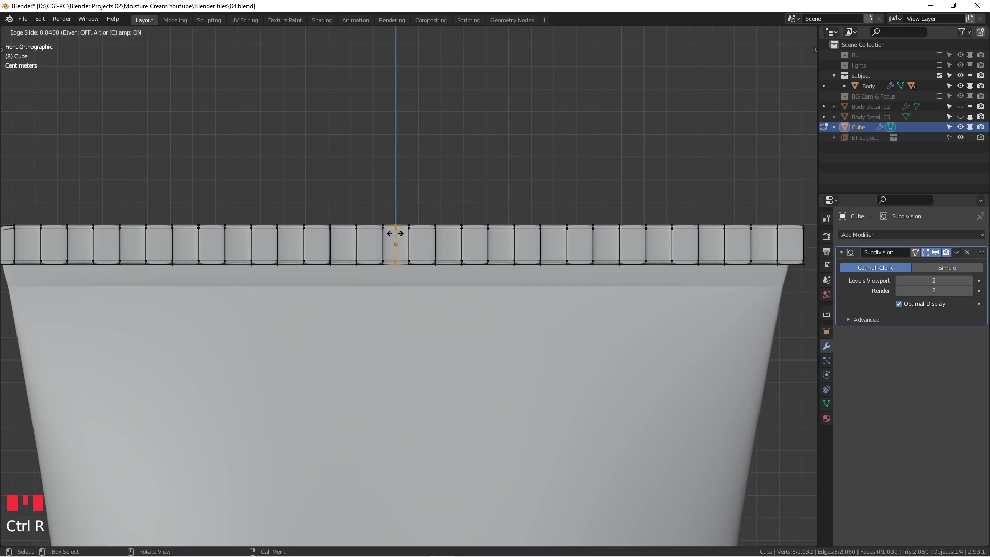
pyautogui.press('alt+z')
pyautogui.click(402, 219)
# Step: Delete the strip's right half and add a Mirror modifier to rebuild it
pyautogui.scroll(-3)
pyautogui.click(402, 217)
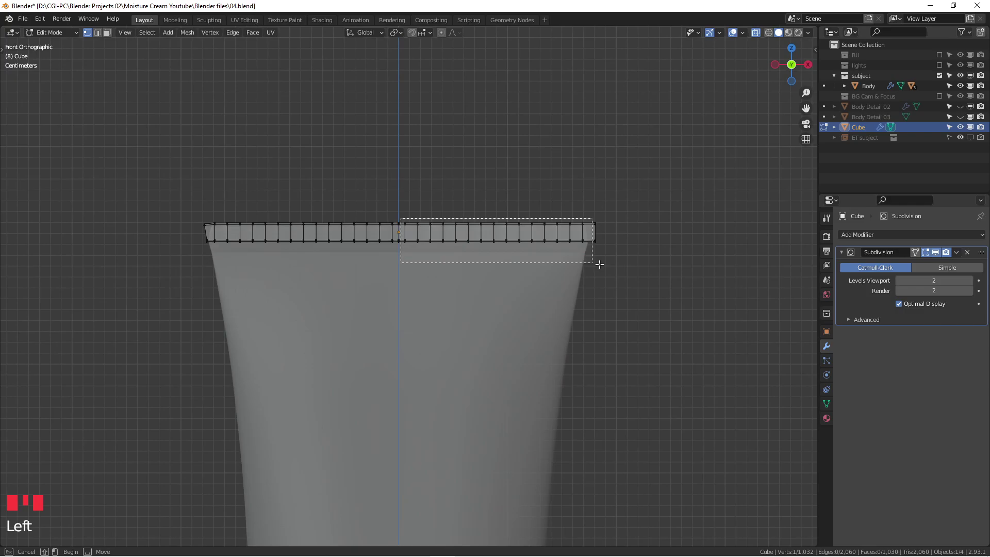
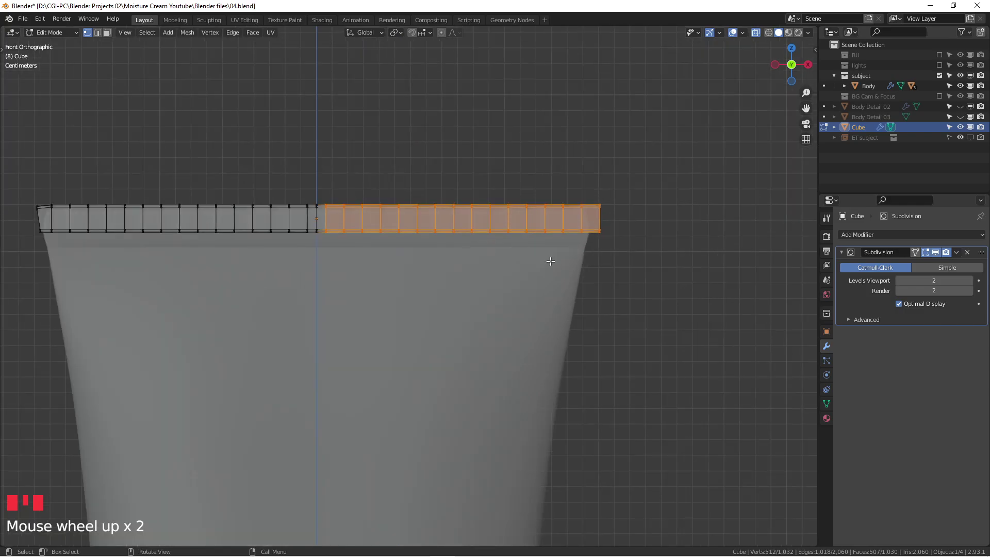
pyautogui.press('x')
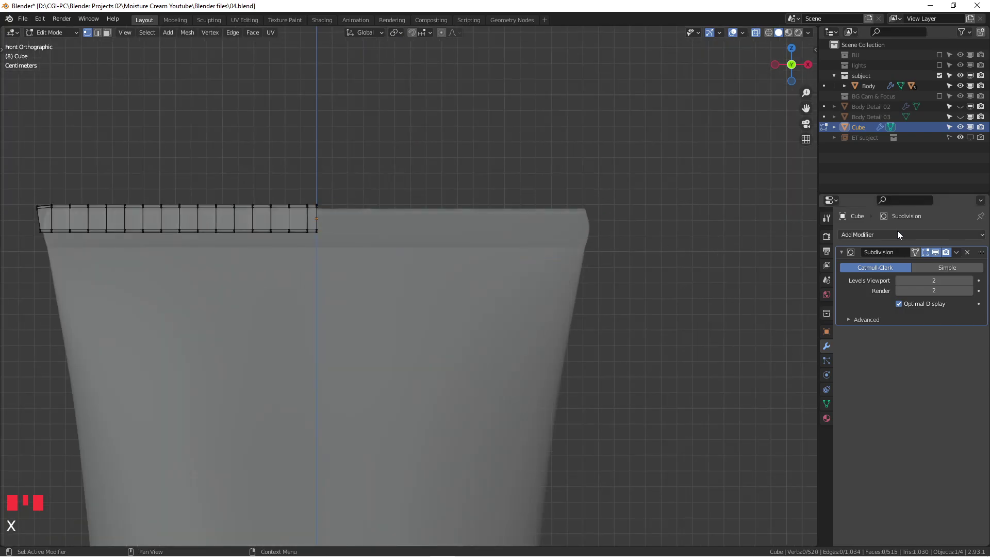
pyautogui.moveTo(902, 237); pyautogui.dragTo(793, 356)
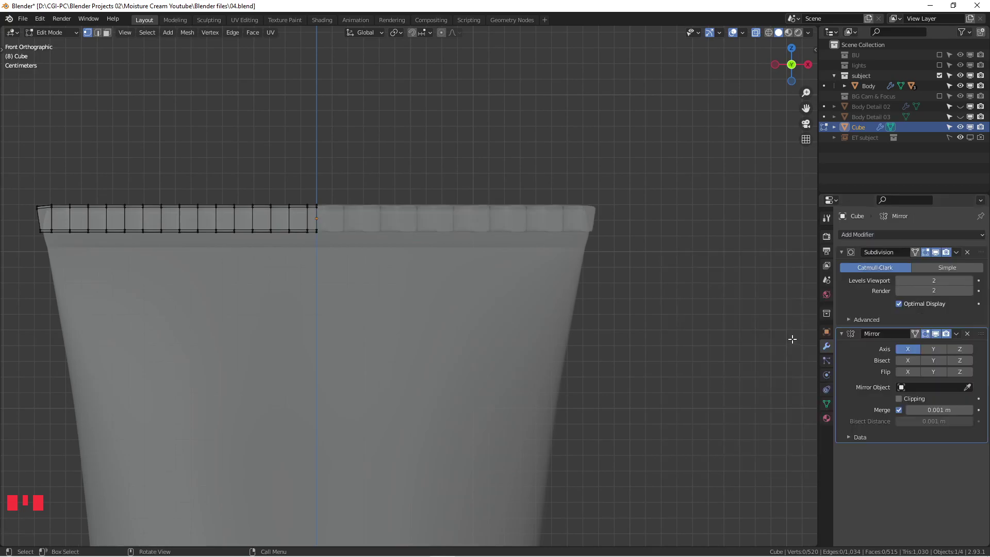
# Step: Move the Mirror modifier above Subdivision so the halves blend seamlessly at the centre
pyautogui.scroll(3)
pyautogui.scroll(3)
pyautogui.moveTo(984, 335); pyautogui.dragTo(964, 252)
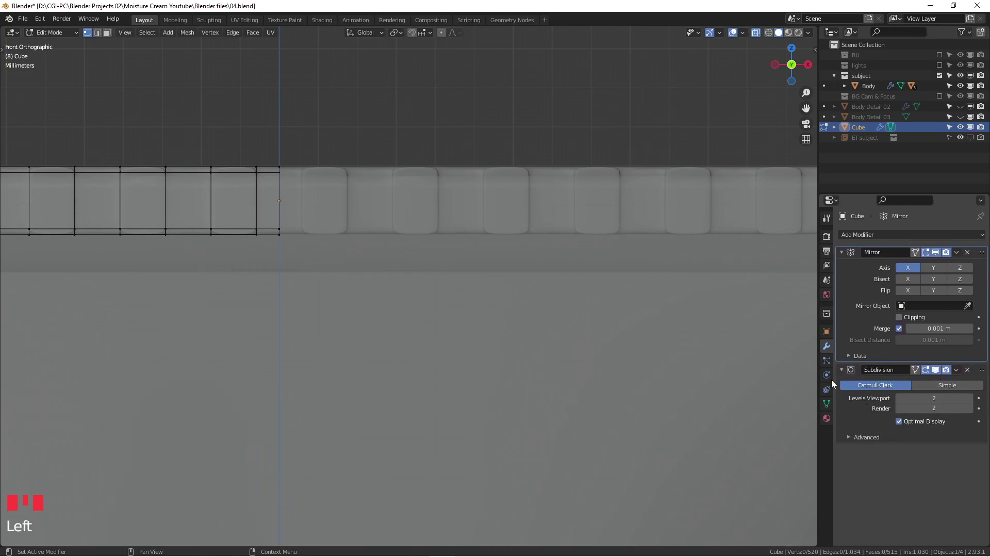
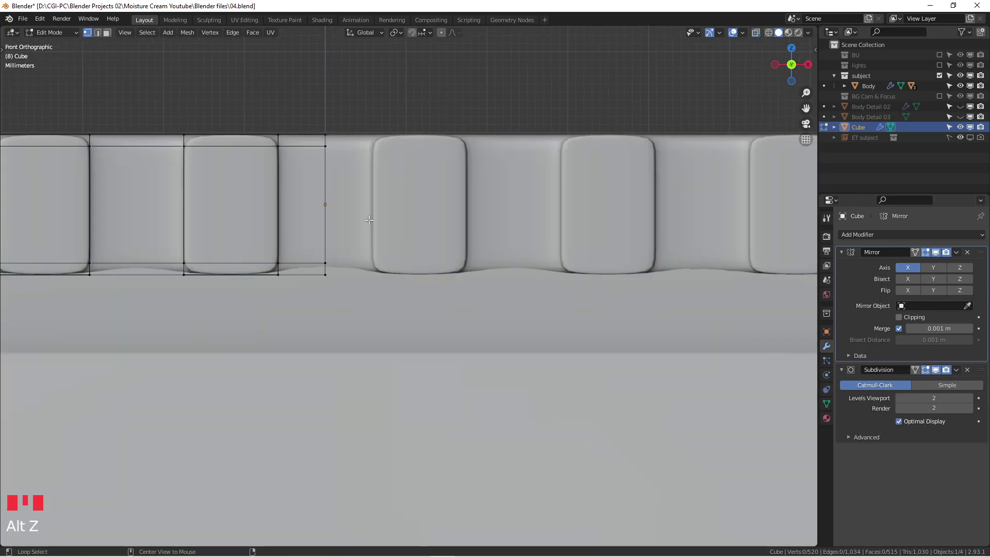
pyautogui.scroll(-3)
# Step: Inspect the centre join of the mirrored strip from several angles
pyautogui.press('Tab')
pyautogui.scroll(-3)
pyautogui.click(434, 148)
pyautogui.scroll(-3)
pyautogui.moveTo(530, 191); pyautogui.dragTo(339, 233)
pyautogui.scroll(3)
pyautogui.moveTo(222, 238); pyautogui.dragTo(329, 201)
pyautogui.click(330, 201)
pyautogui.moveTo(388, 194); pyautogui.dragTo(425, 196)
# Step: Switch to Right Orthographic view and re-enter Edit Mode on the strip
pyautogui.press('KP_3')
pyautogui.scroll(3)
pyautogui.press('Tab')
pyautogui.press('alt+z')
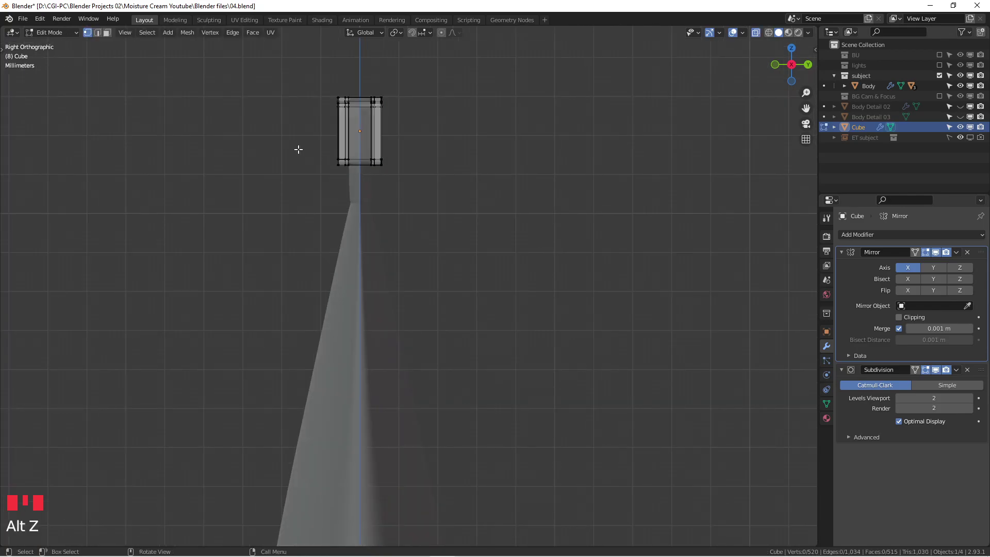
# Step: Select the strip's bottom vertices in Right view and scale them along Y for a tapered profile
pyautogui.scroll(-3)
pyautogui.moveTo(440, 165); pyautogui.dragTo(445, 179)
pyautogui.press('KP_3')
pyautogui.click(309, 151)
pyautogui.moveTo(493, 187); pyautogui.dragTo(482, 193)
pyautogui.press('KP_7')
pyautogui.press('KP_3')
pyautogui.press('s')
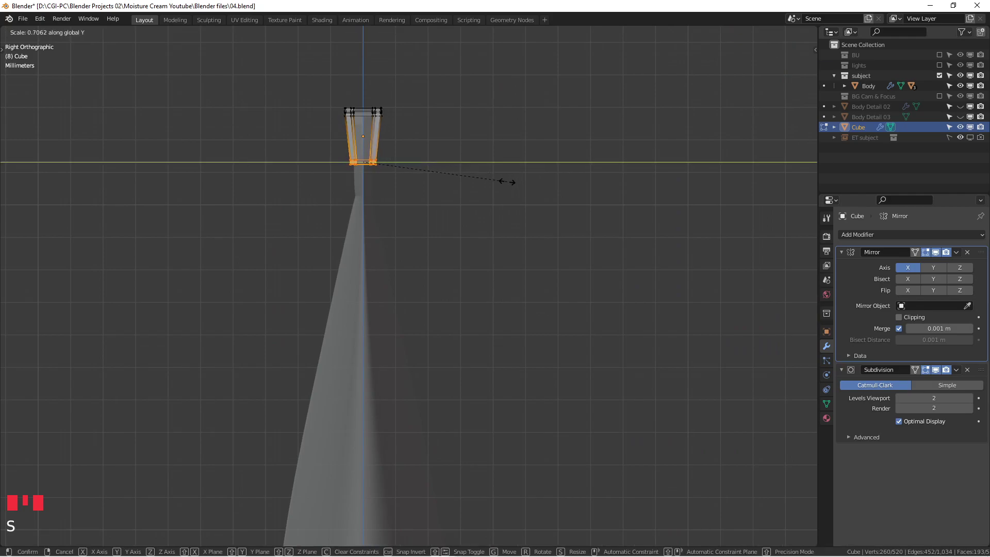
pyautogui.press('Tab')
# Step: Check the side profile, then rescale the bottom vertices to refine the taper
pyautogui.scroll(-3)
pyautogui.press('alt+z')
pyautogui.moveTo(401, 194); pyautogui.dragTo(464, 209)
pyautogui.scroll(3)
pyautogui.press('KP_3')
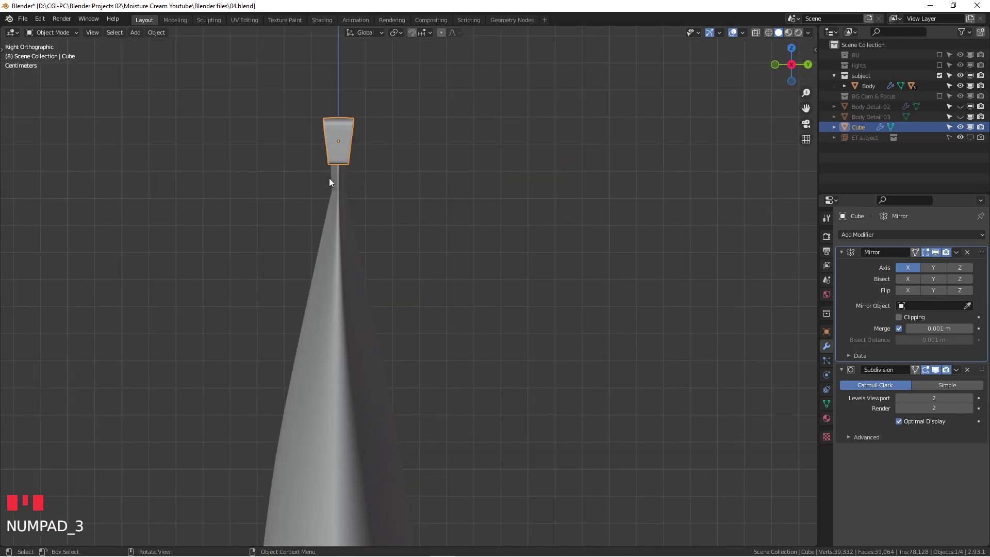
pyautogui.press('alt+z')
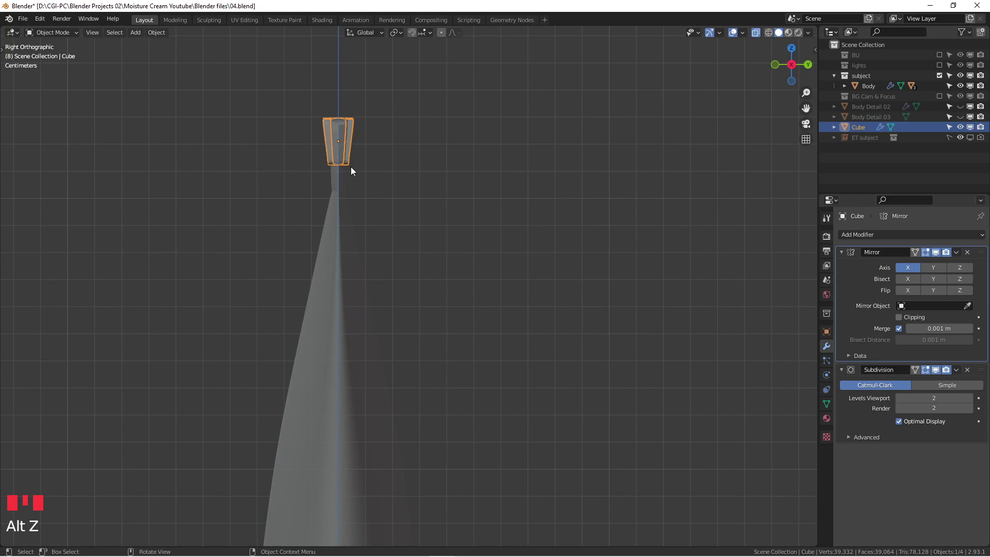
pyautogui.press('Tab')
pyautogui.press('s')
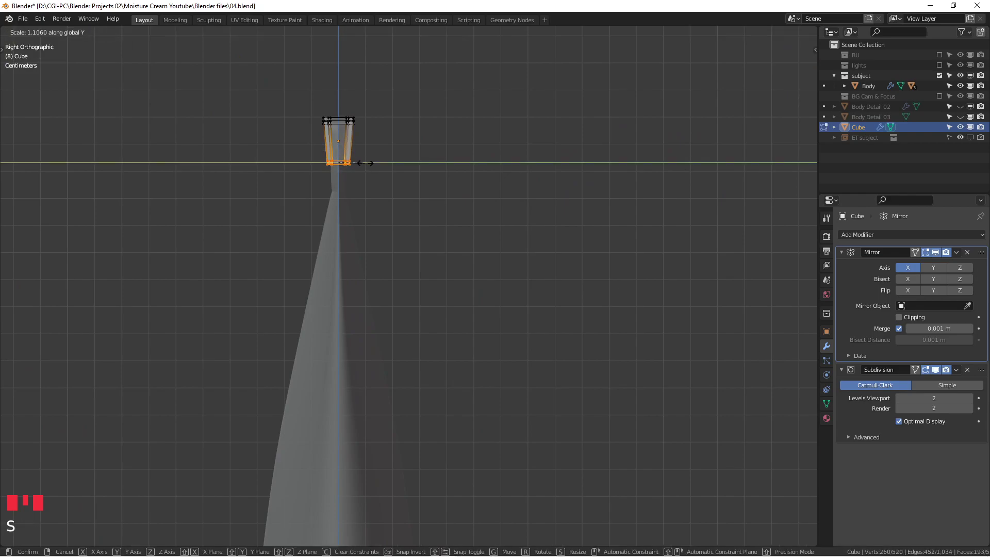
pyautogui.press('Tab')
# Step: Leave Edit Mode and return to a front view of the tapered strip
pyautogui.scroll(-3)
pyautogui.moveTo(387, 166); pyautogui.dragTo(463, 175)
pyautogui.press('alt+z')
pyautogui.moveTo(456, 181); pyautogui.dragTo(429, 204)
pyautogui.press('KP_1')
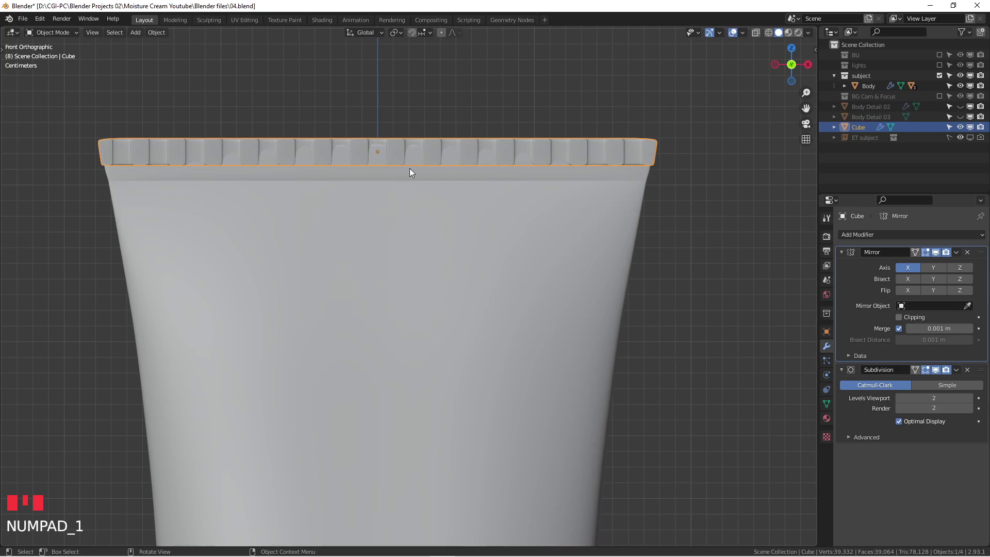
# Step: Undo the last few adjustments and return to Object Mode
pyautogui.press('ctrl+z')
pyautogui.press('ctrl+z')
pyautogui.press('ctrl+z')
pyautogui.press('ctrl+z')
pyautogui.press('ctrl+z')
pyautogui.press('Tab')
pyautogui.scroll(-3)
# Step: Enable the lights collection and orbit to an angled Cycles rendered preview of the tube
pyautogui.moveTo(799, 31); pyautogui.dragTo(518, 200)
pyautogui.moveTo(517, 200); pyautogui.dragTo(290, 186)
pyautogui.scroll(3)
pyautogui.click(941, 66)
pyautogui.moveTo(566, 144); pyautogui.dragTo(481, 183)
pyautogui.scroll(-3)
# Step: Switch to front view and zoom so the whole HEDERA tube is framed in the rendered preview
pyautogui.press('KP_1')
pyautogui.scroll(-3)
pyautogui.scroll(3)
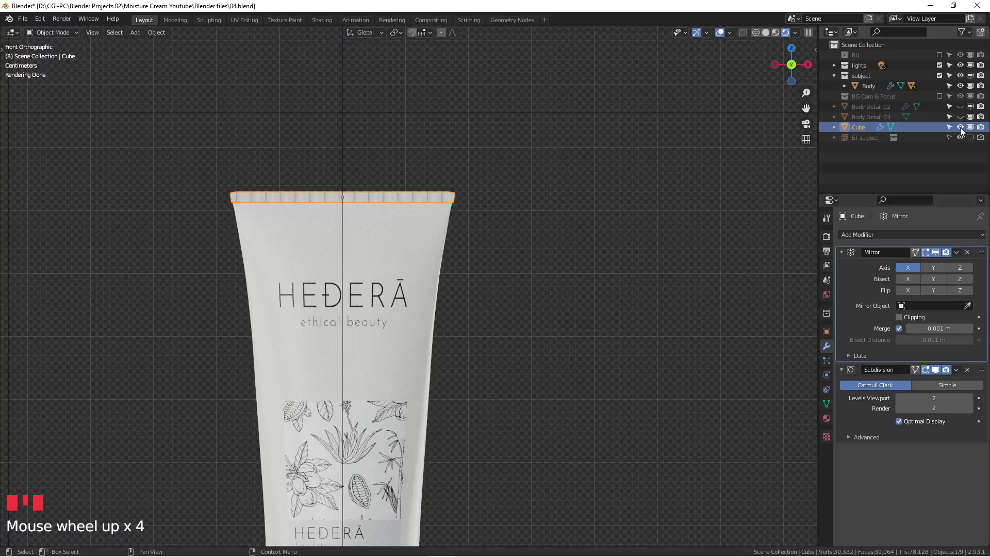
pyautogui.click(955, 129)
pyautogui.click(949, 128)
pyautogui.scroll(3)
pyautogui.moveTo(397, 224); pyautogui.dragTo(516, 195)
pyautogui.click(517, 195)
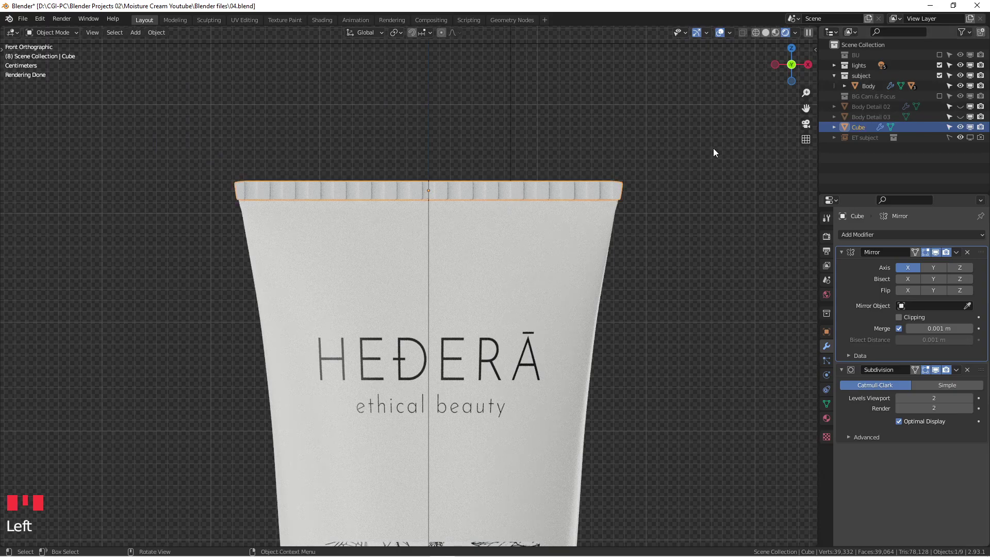
pyautogui.press('ctrl+d')
pyautogui.scroll(-3)
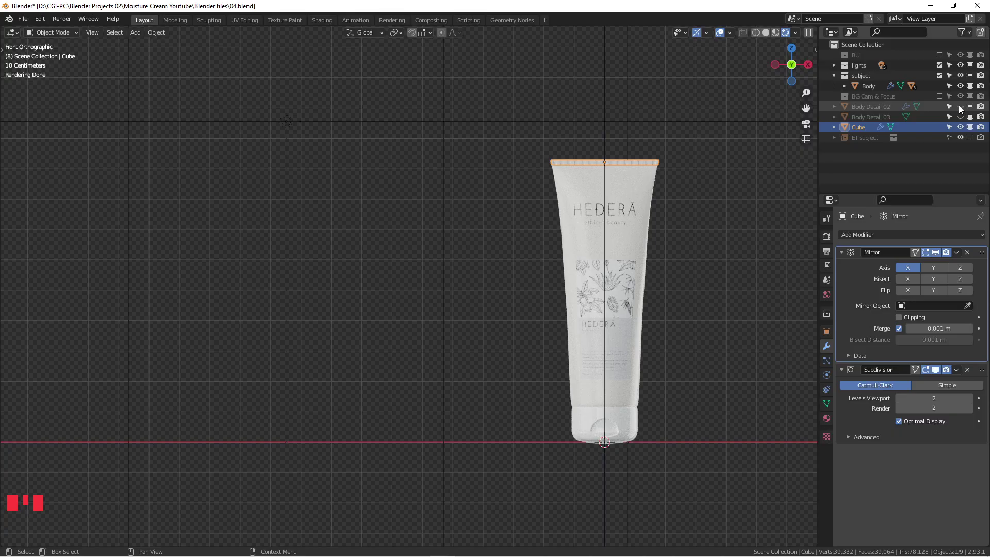
pyautogui.scroll(-3)
# Step: Orbit to an angled perspective showing the full tube capped by its crimped seal strip
pyautogui.middleClick(601, 274)
pyautogui.scroll(3)
pyautogui.moveTo(441, 284); pyautogui.dragTo(564, 250)
pyautogui.scroll(-3)
pyautogui.moveTo(572, 231); pyautogui.dragTo(572, 226)
pyautogui.scroll(3)
pyautogui.moveTo(617, 220); pyautogui.dragTo(584, 242)
pyautogui.scroll(-3)
pyautogui.moveTo(572, 238); pyautogui.dragTo(523, 232)
pyautogui.scroll(-3)
pyautogui.moveTo(518, 218); pyautogui.dragTo(587, 219)
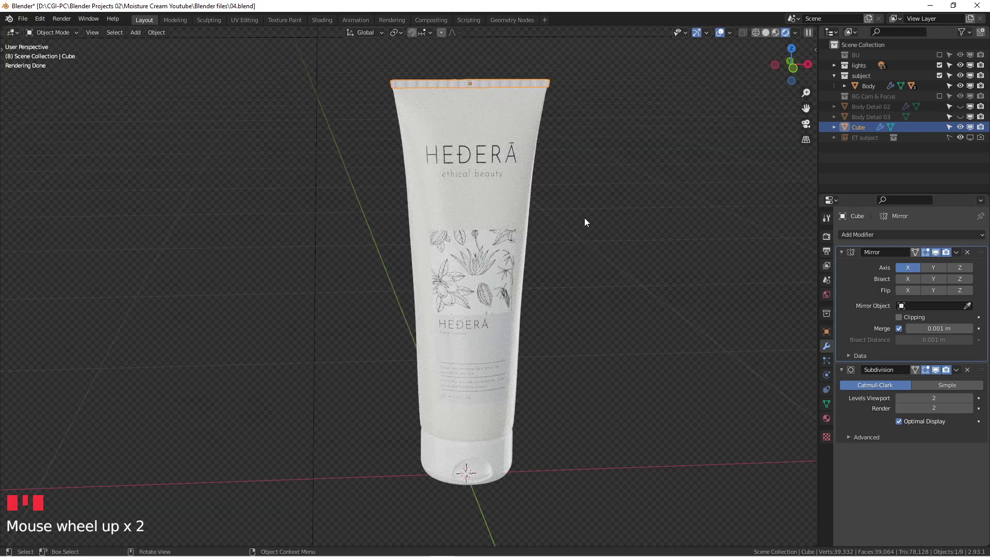